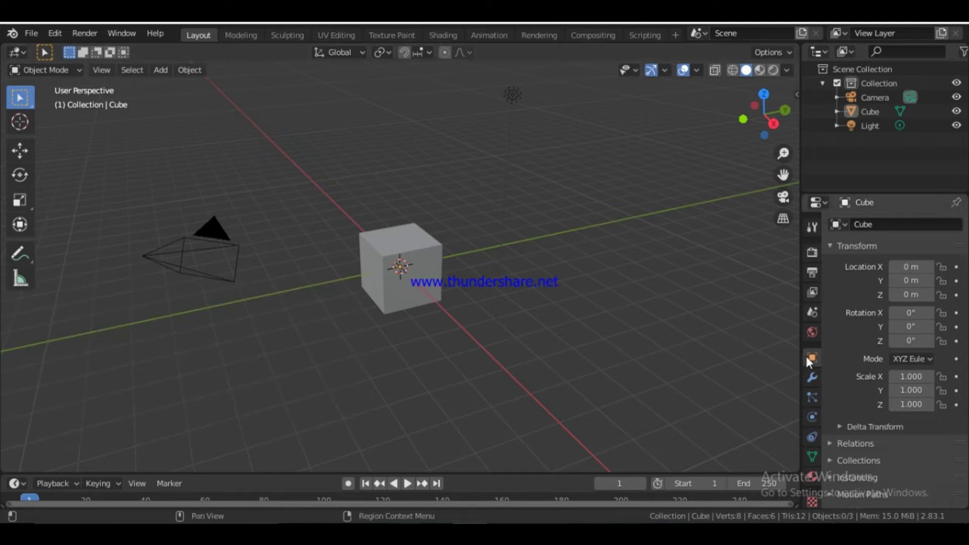
Step: Select the default cube and briefly check its transform in the N side panel
{"action": "left_click", "coordinate": [409, 481]}
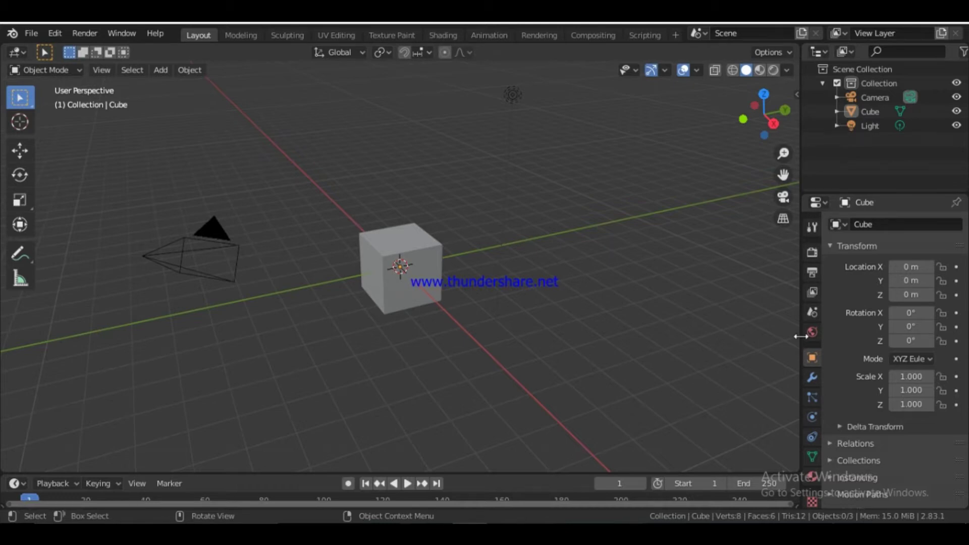
{"action": "left_click", "coordinate": [433, 258]}
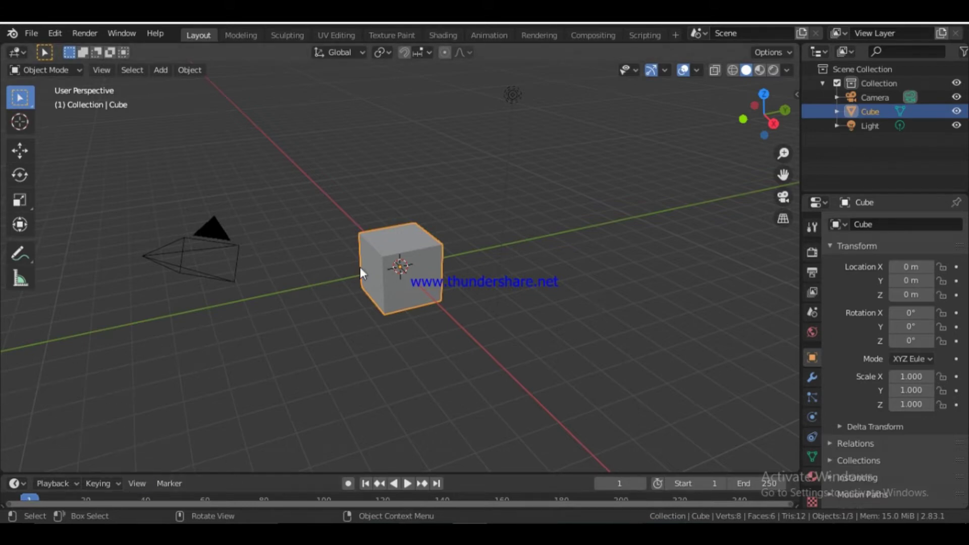
{"action": "key", "text": "n"}
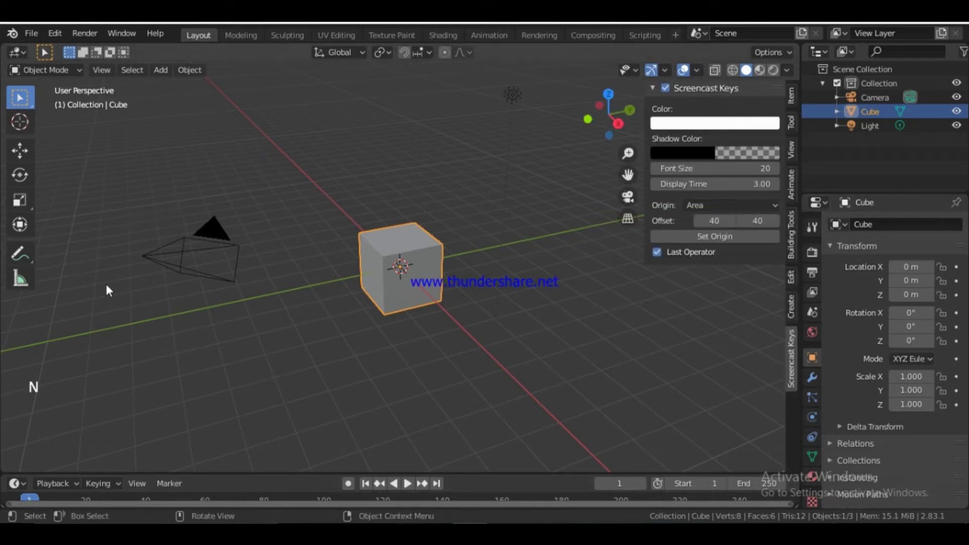
{"action": "key", "text": "n"}
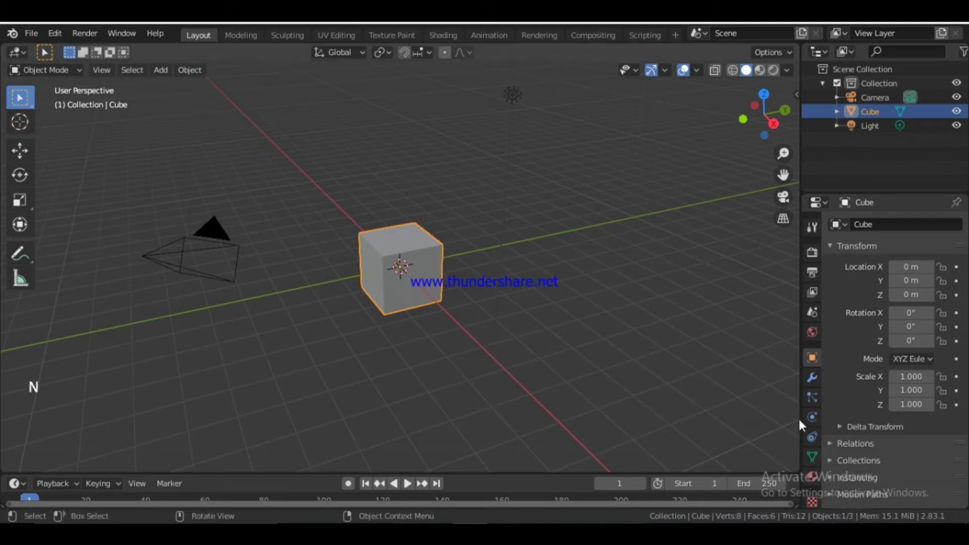
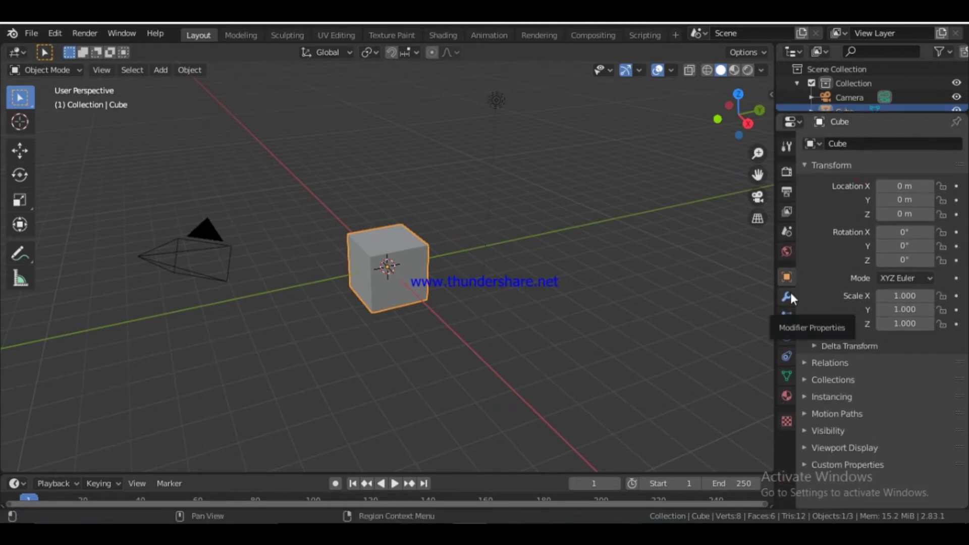
Step: Show the cube's Modifier Properties (wrench) and browse the empty Add Modifier list
{"action": "left_click", "coordinate": [796, 297]}
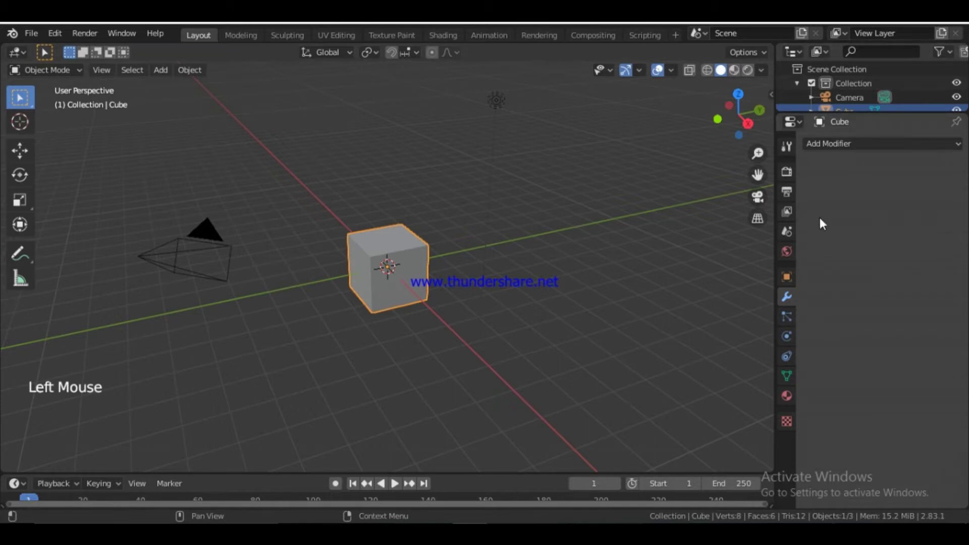
{"action": "left_click", "coordinate": [819, 153]}
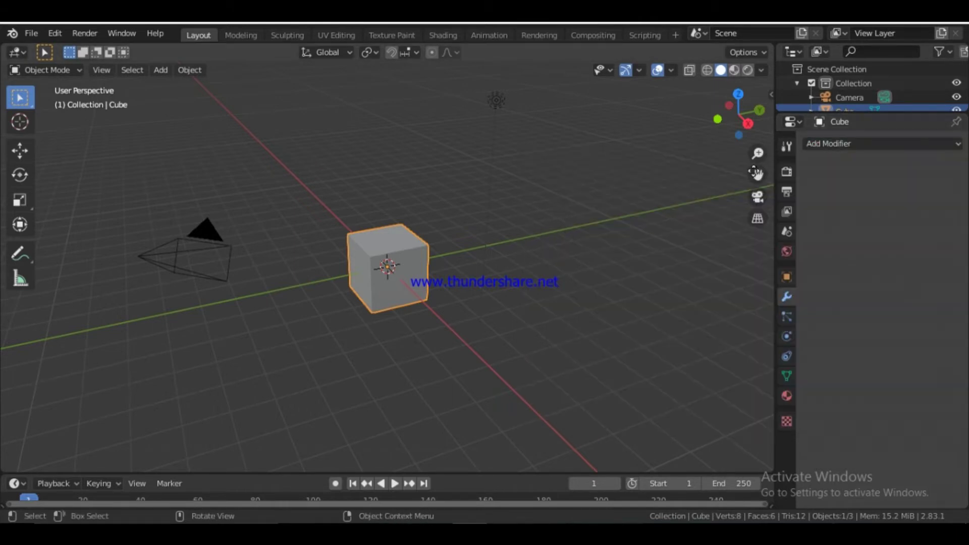
{"action": "left_click", "coordinate": [826, 155]}
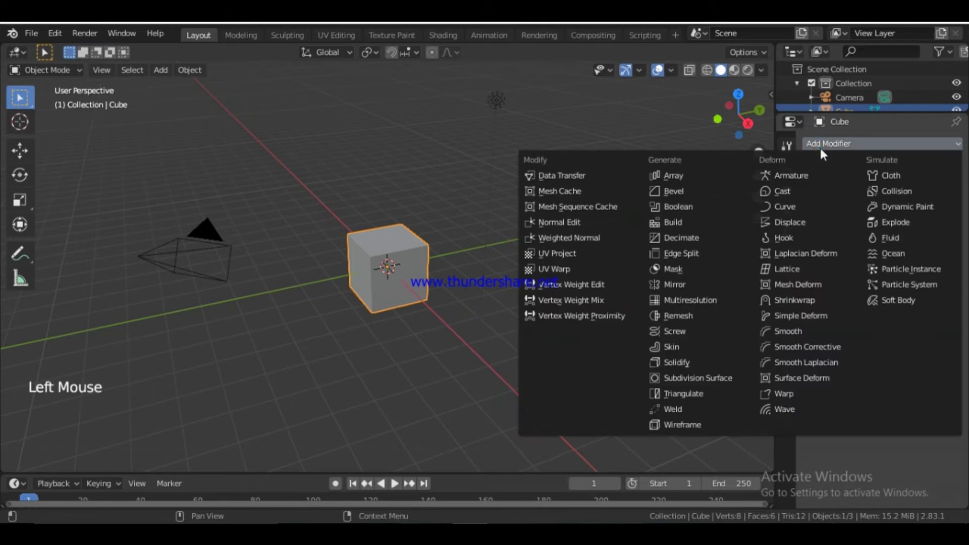
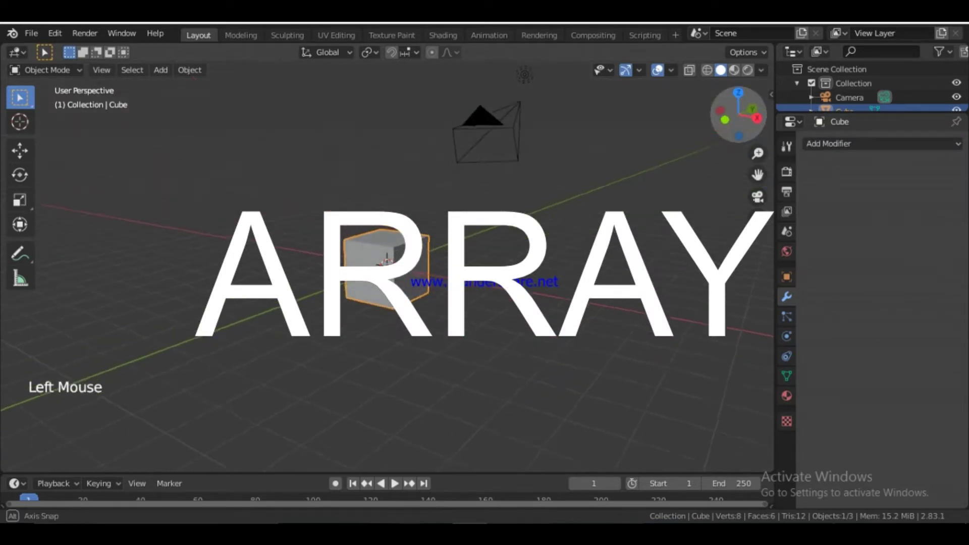
Step: Add an Array modifier, doubling the cube into a longer two-copy block
{"action": "scroll", "scroll_direction": "up", "scroll_amount": 3}
{"action": "scroll", "scroll_direction": "down", "scroll_amount": 3}
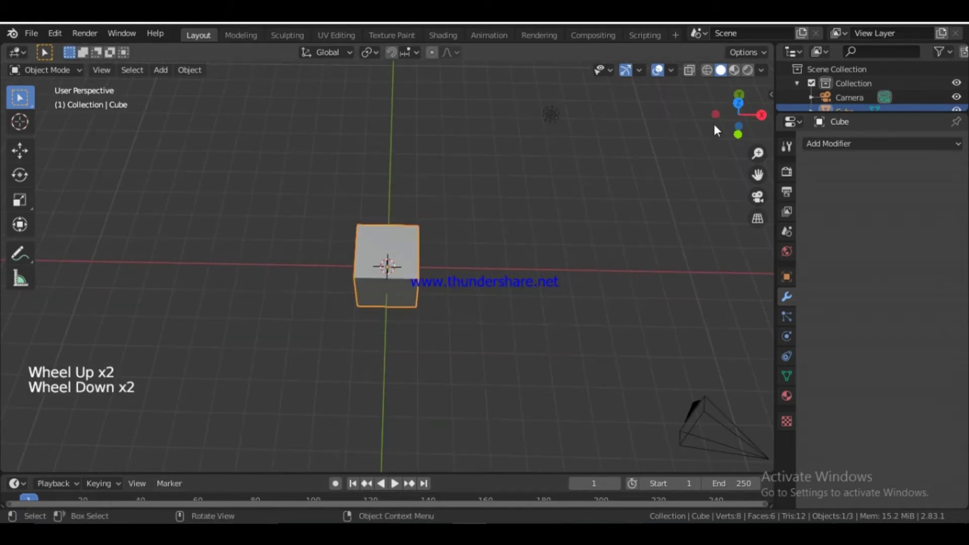
{"action": "left_click", "coordinate": [661, 65]}
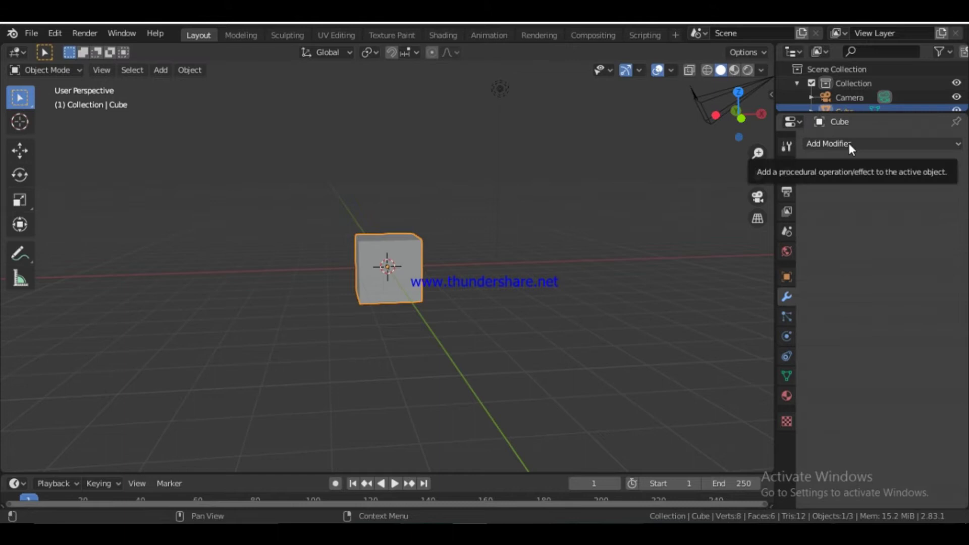
{"action": "left_click", "coordinate": [854, 148]}
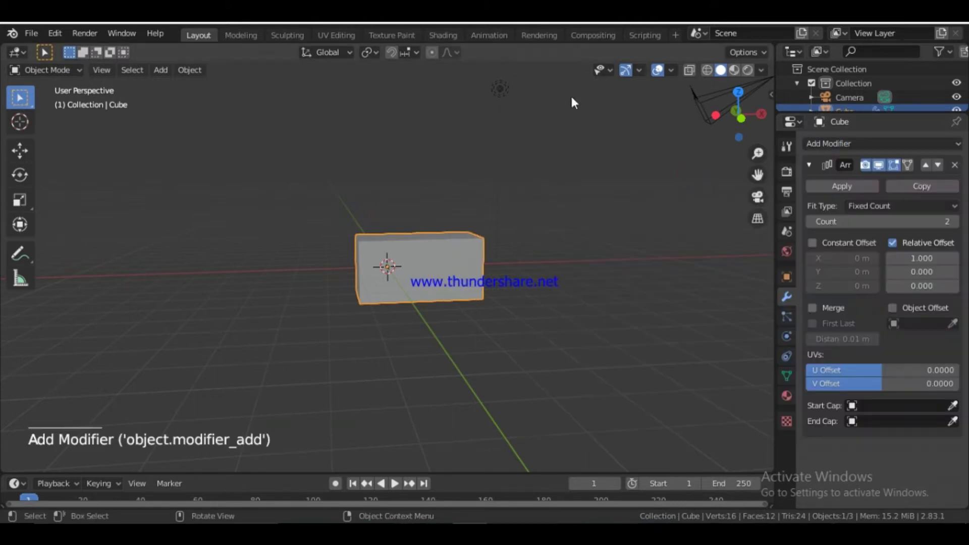
{"action": "left_click", "coordinate": [662, 67]}
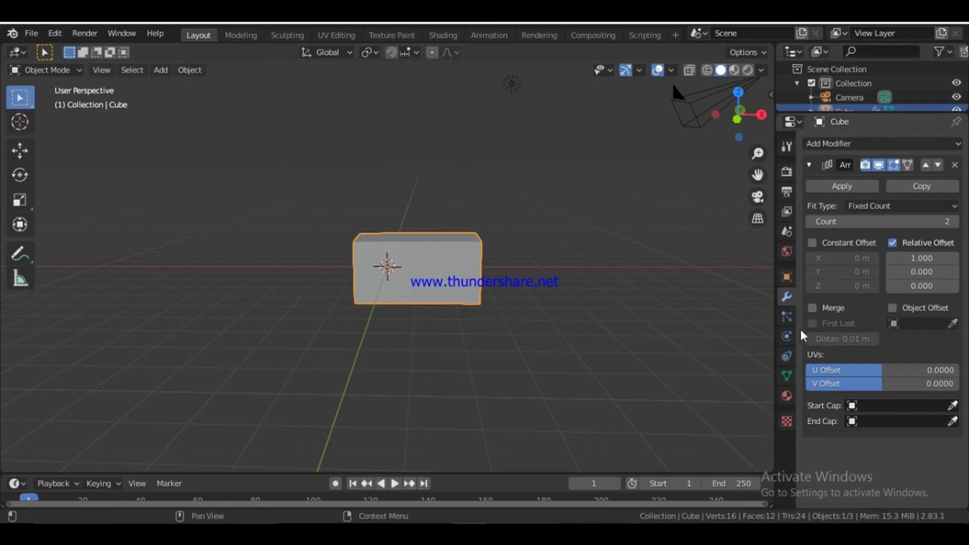
Step: Set the Array to Count 3 with Relative Offset X 2.000, giving three separated cubes
{"action": "left_click", "coordinate": [662, 67]}
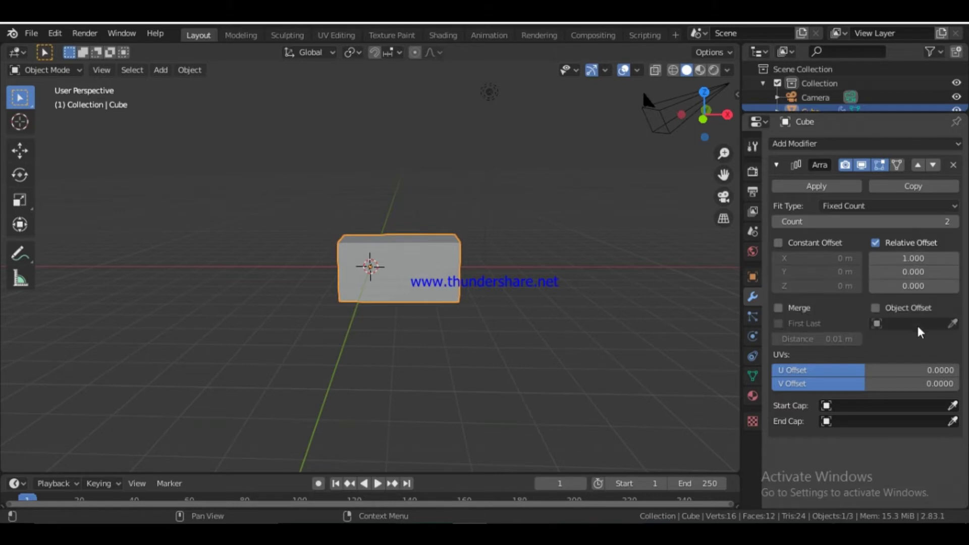
{"action": "left_click", "coordinate": [628, 65]}
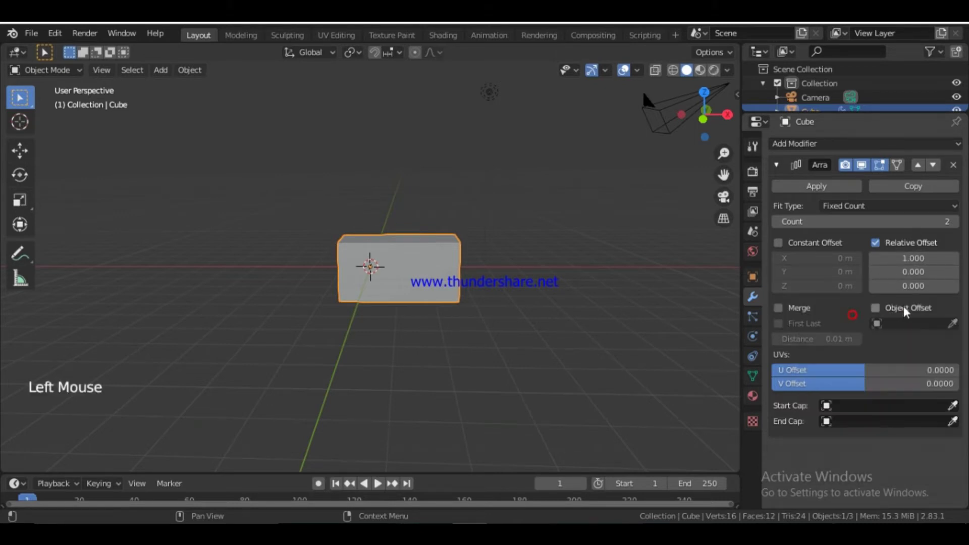
{"action": "left_click", "coordinate": [628, 66]}
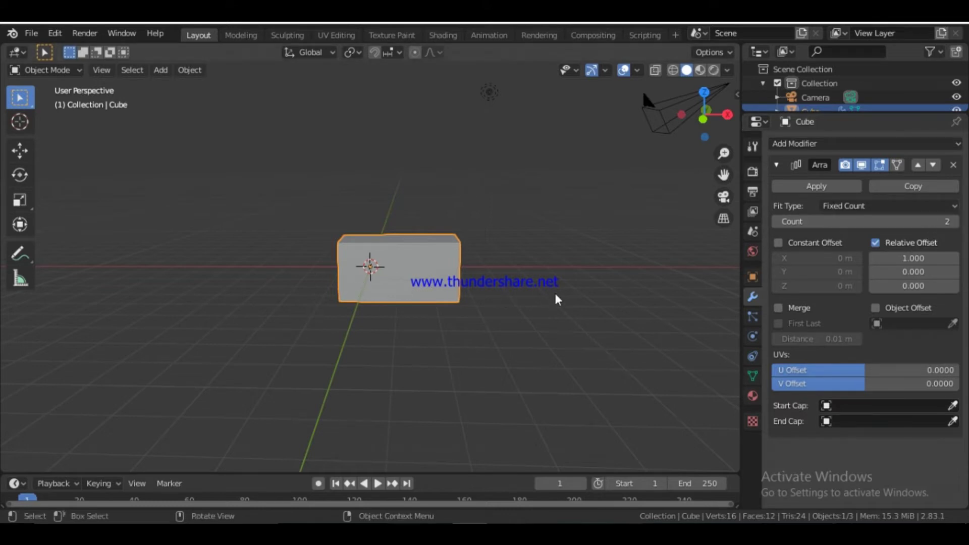
{"action": "left_click", "coordinate": [628, 65]}
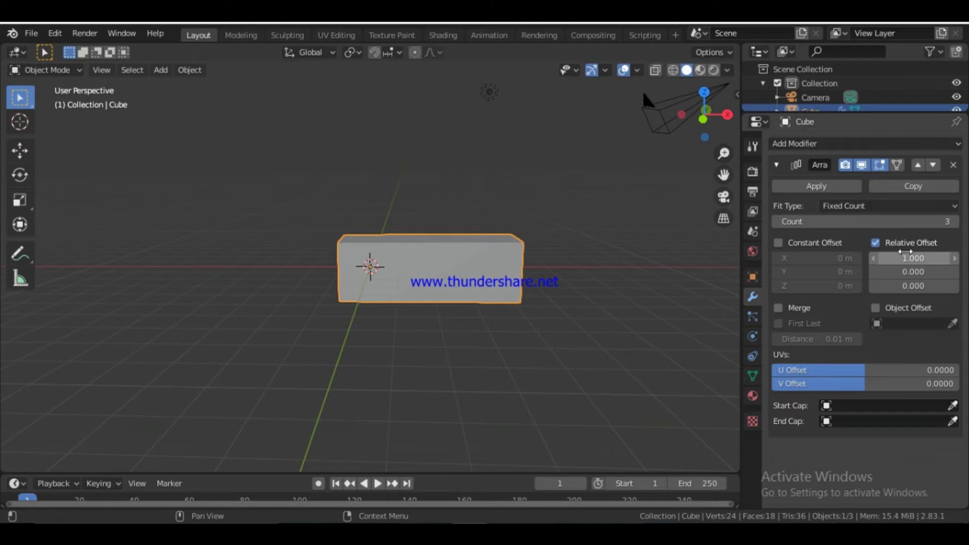
{"action": "left_click", "coordinate": [627, 65]}
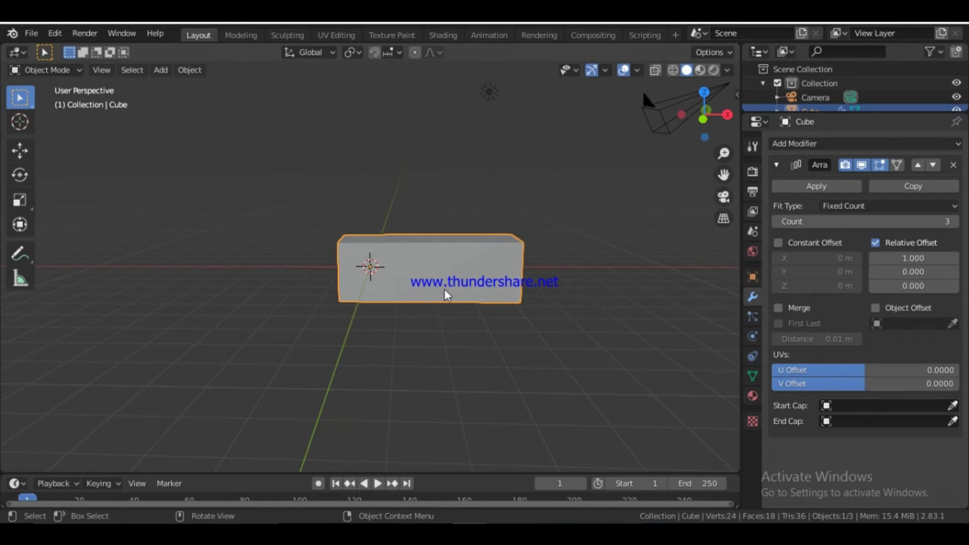
{"action": "left_click", "coordinate": [629, 66]}
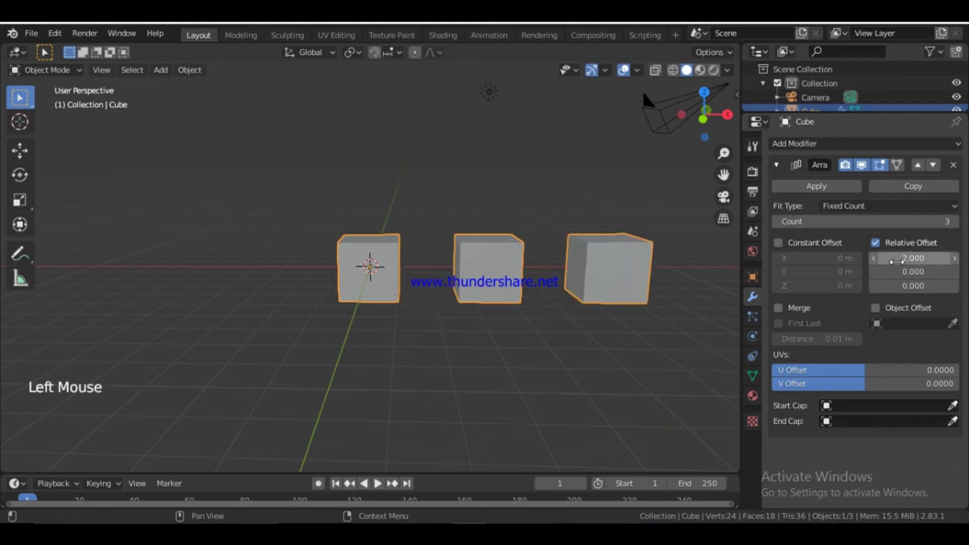
{"action": "left_click", "coordinate": [627, 65]}
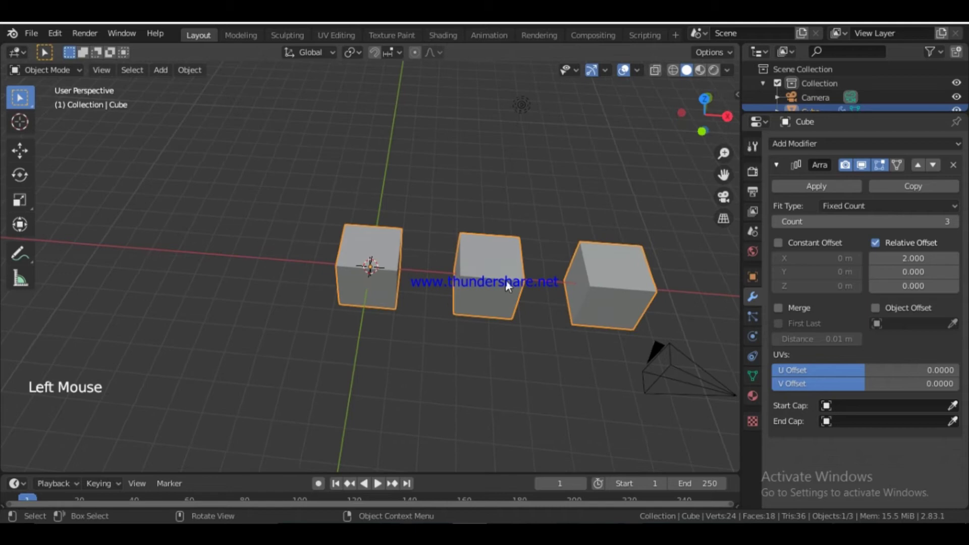
Step: View the three-cube array in Front Orthographic (Numpad 1)
{"action": "key", "text": "KP_1"}
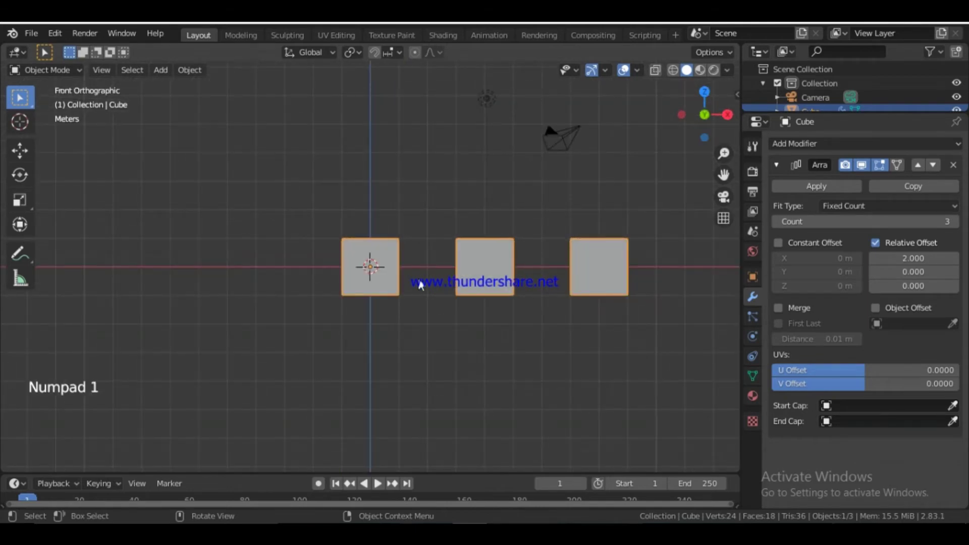
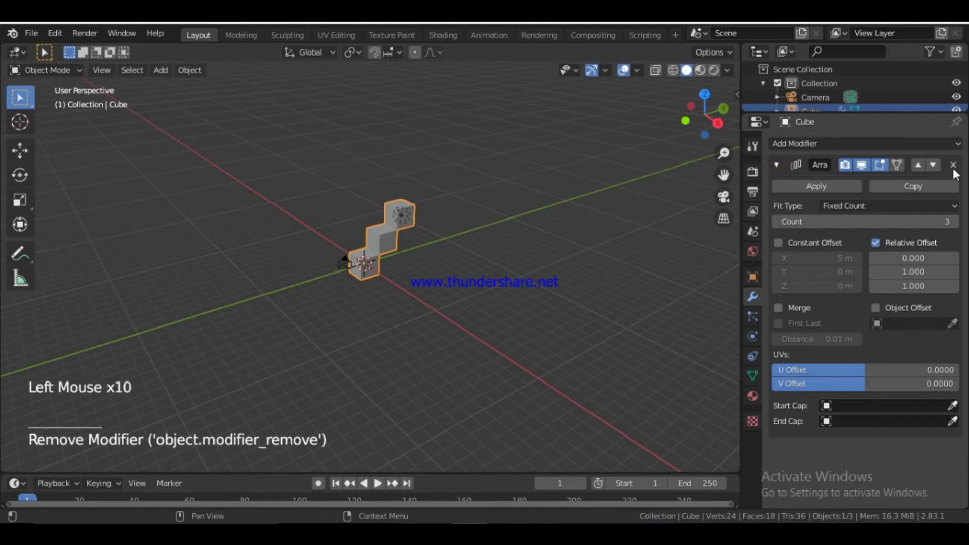
{"action": "scroll", "scroll_direction": "up", "scroll_amount": 3}
{"action": "key", "text": "ctrl+z"}
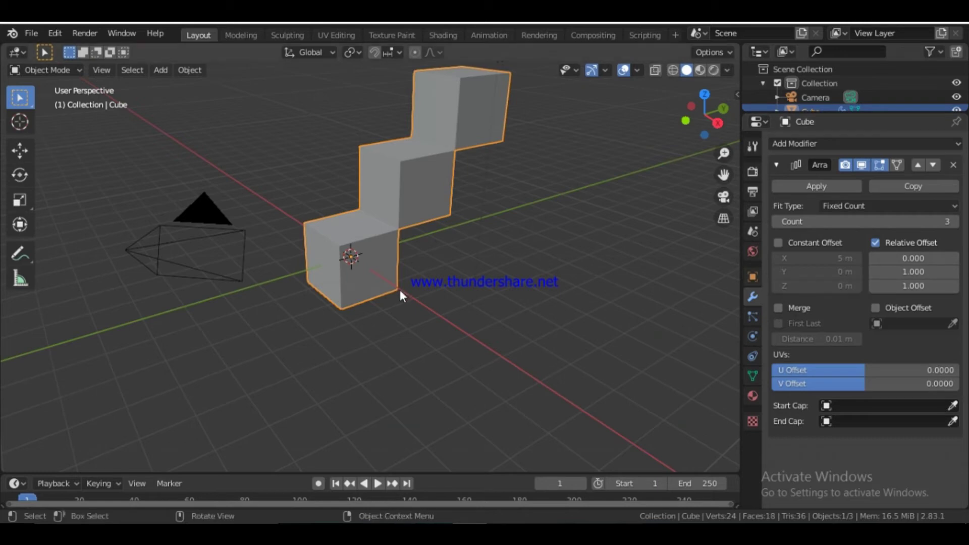
{"action": "key", "text": "ctrl+y"}
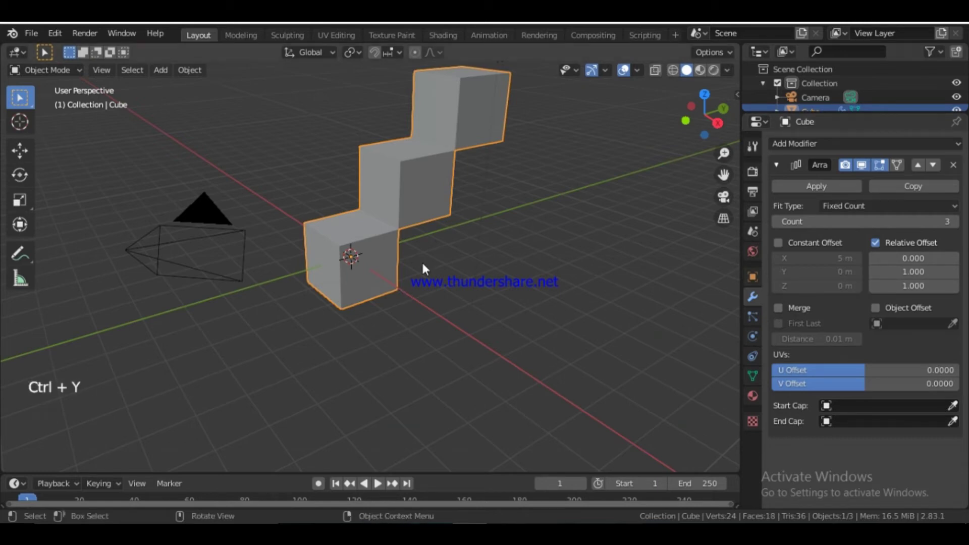
{"action": "key", "text": "ctrl+z"}
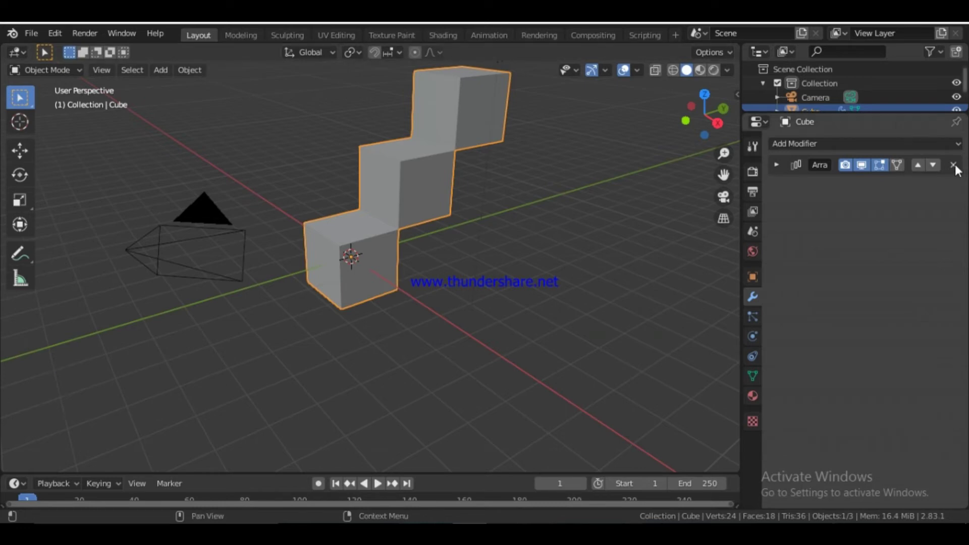
{"action": "left_click", "coordinate": [960, 167]}
{"action": "left_click", "coordinate": [705, 132]}
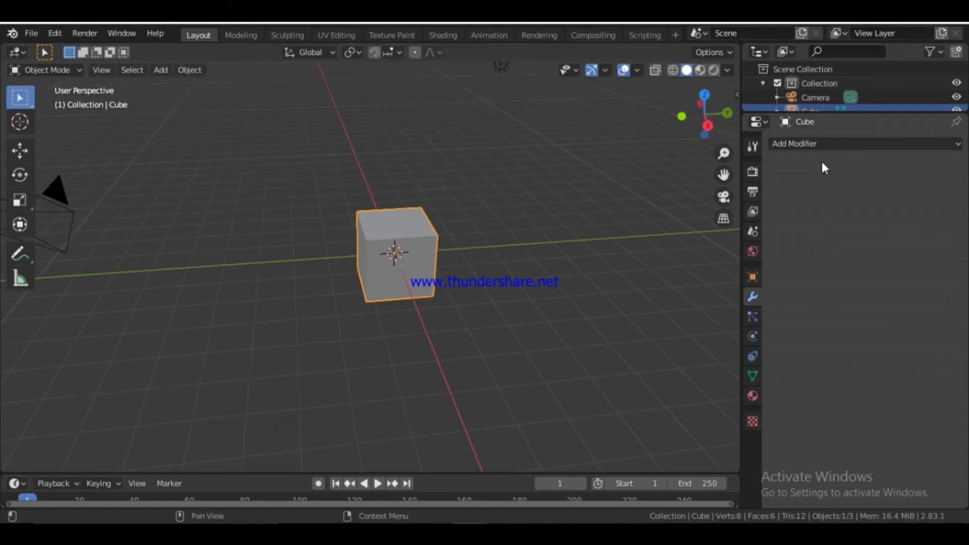
Step: Add a Bevel modifier to the cube from the Add Modifier list
{"action": "left_click", "coordinate": [850, 154]}
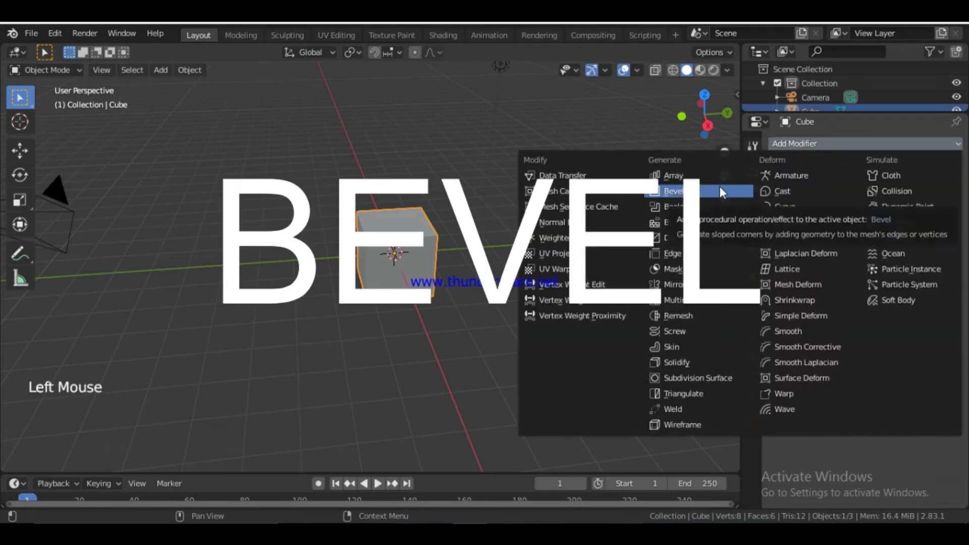
{"action": "scroll", "scroll_direction": "up", "scroll_amount": 3}
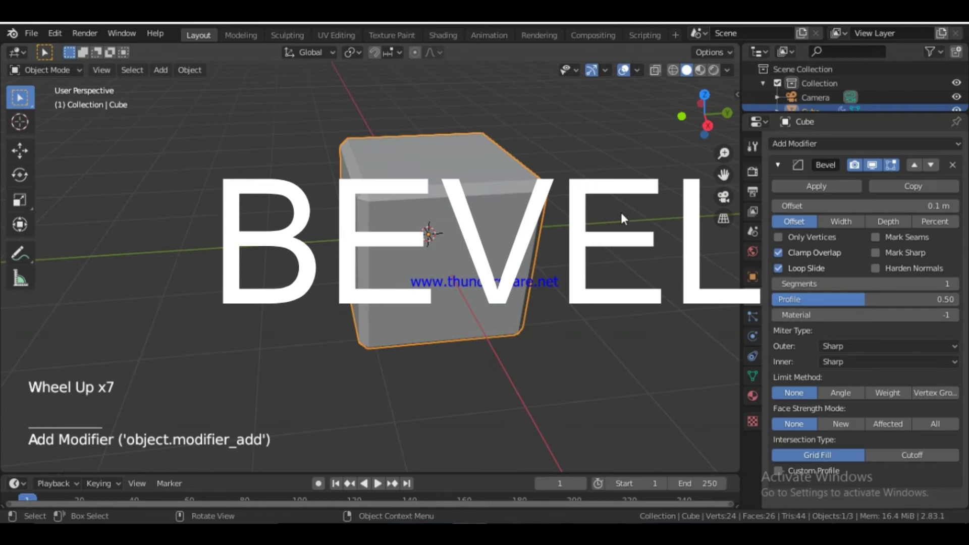
{"action": "scroll", "scroll_direction": "down", "scroll_amount": 3}
{"action": "key", "text": "s"}
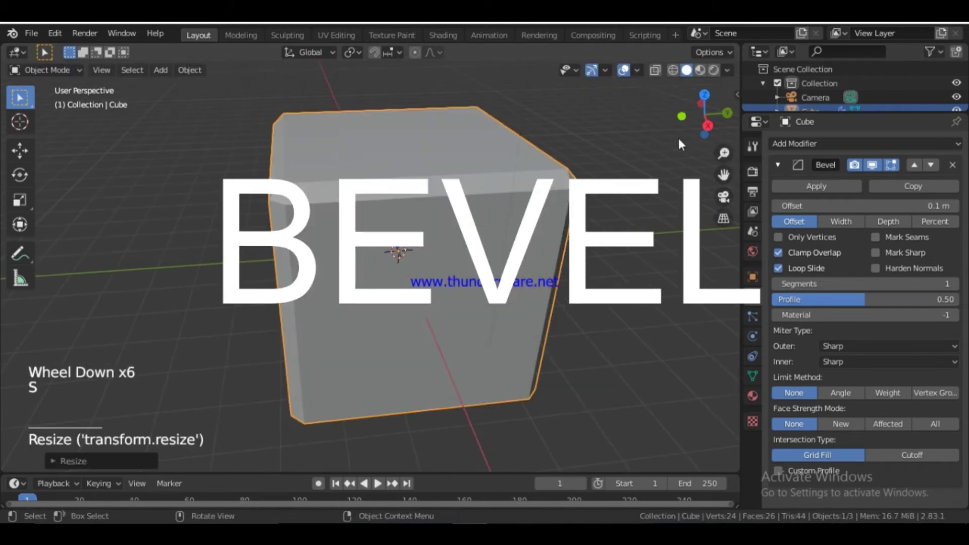
{"action": "key", "text": "w"}
{"action": "left_click", "coordinate": [683, 114]}
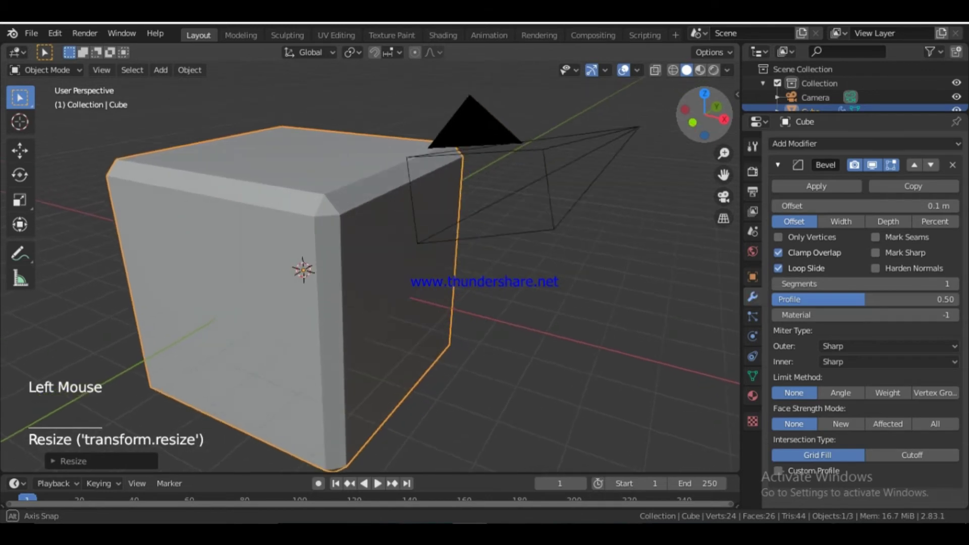
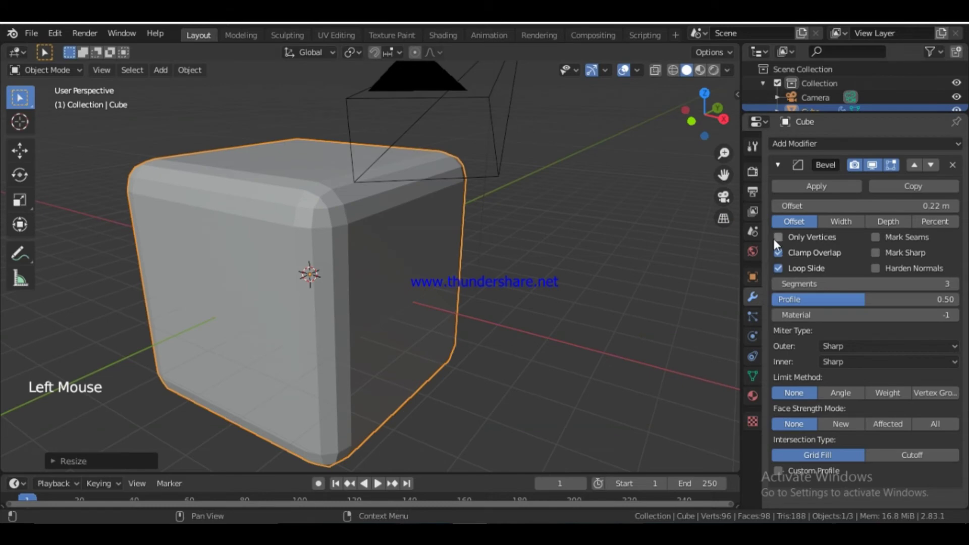
Step: Bevel at 0.69 m offset with 5 segments on edges, toggling Only Vertices on then off
{"action": "left_click", "coordinate": [778, 243]}
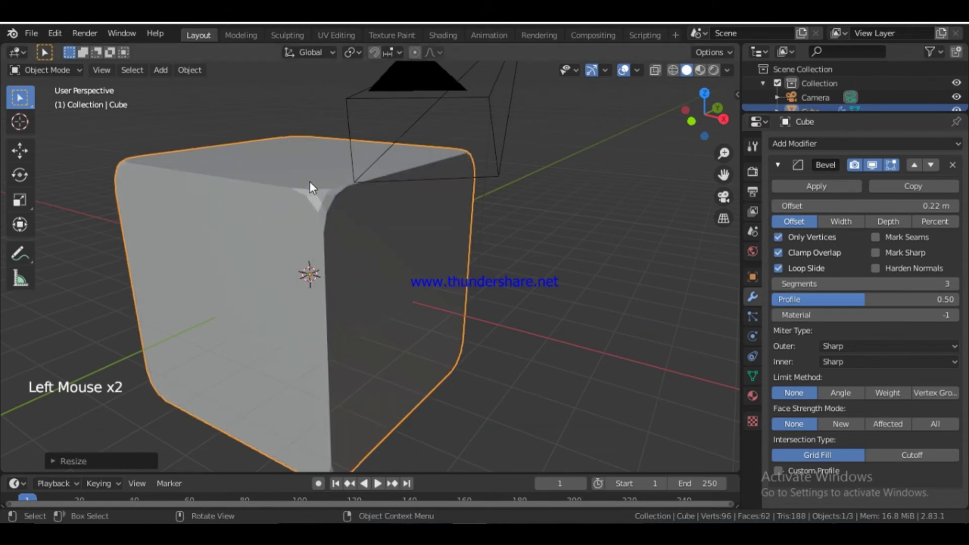
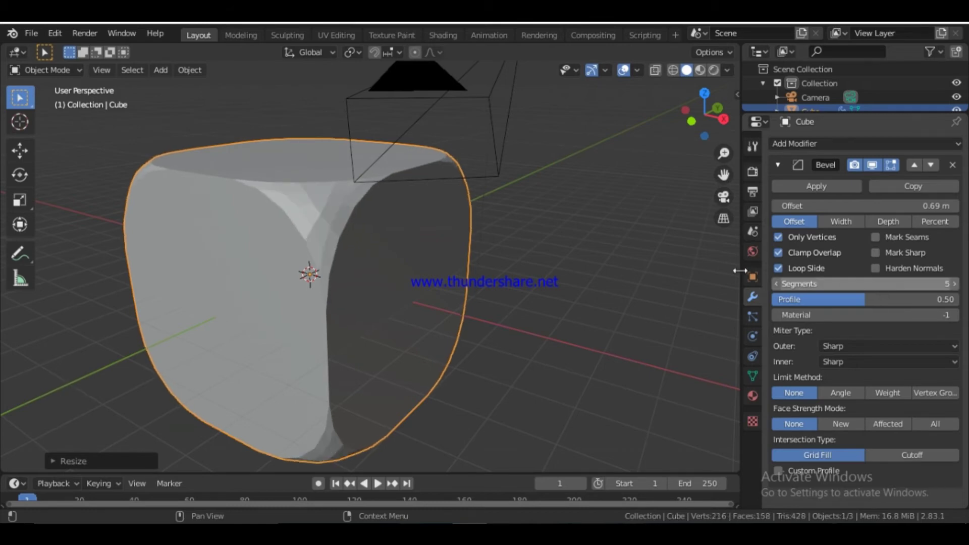
{"action": "left_click", "coordinate": [780, 245]}
{"action": "scroll", "scroll_direction": "down", "scroll_amount": 3}
{"action": "scroll", "scroll_direction": "down", "scroll_amount": 3}
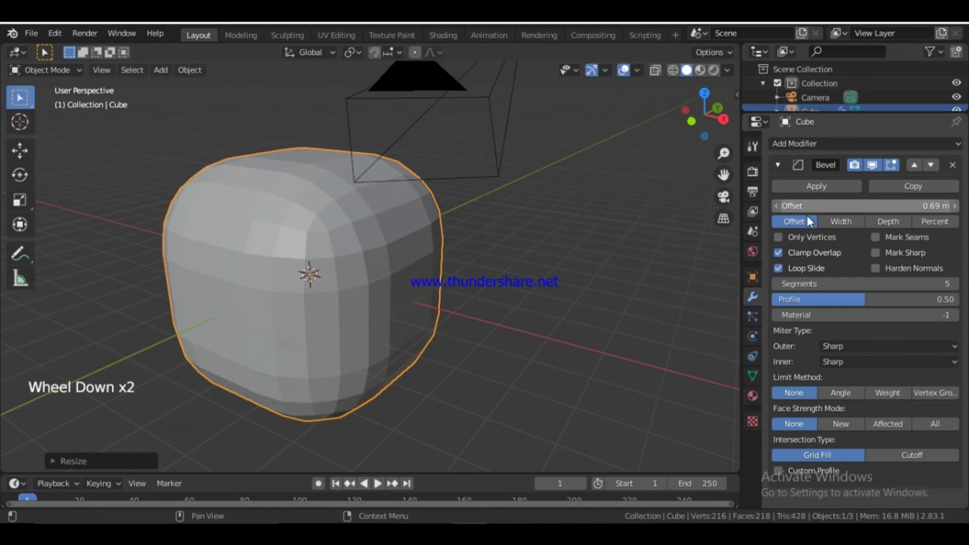
{"action": "scroll", "scroll_direction": "down", "scroll_amount": 3}
{"action": "scroll", "scroll_direction": "up", "scroll_amount": 3}
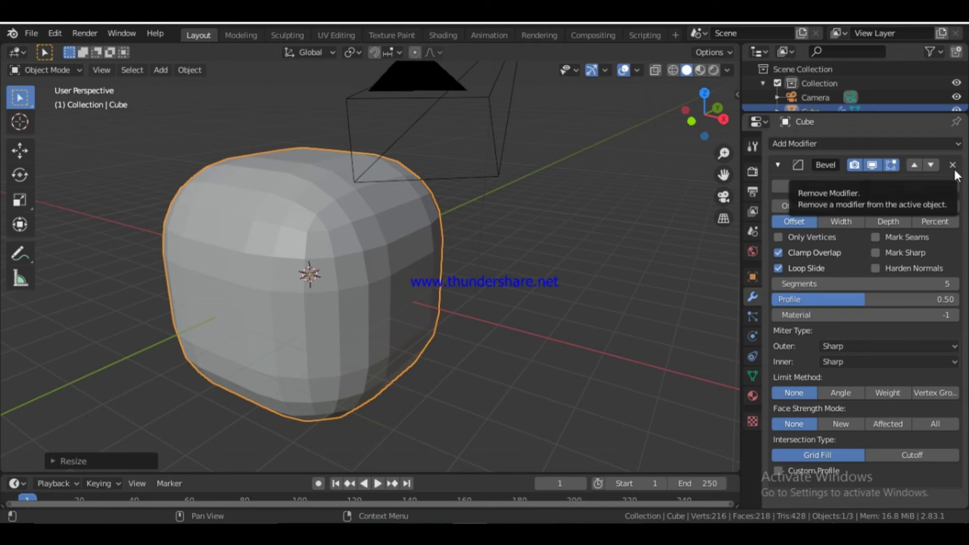
Step: Remove the Bevel modifier, try a Ctrl+B edge bevel in Edit Mode and undo it
{"action": "left_click", "coordinate": [958, 174]}
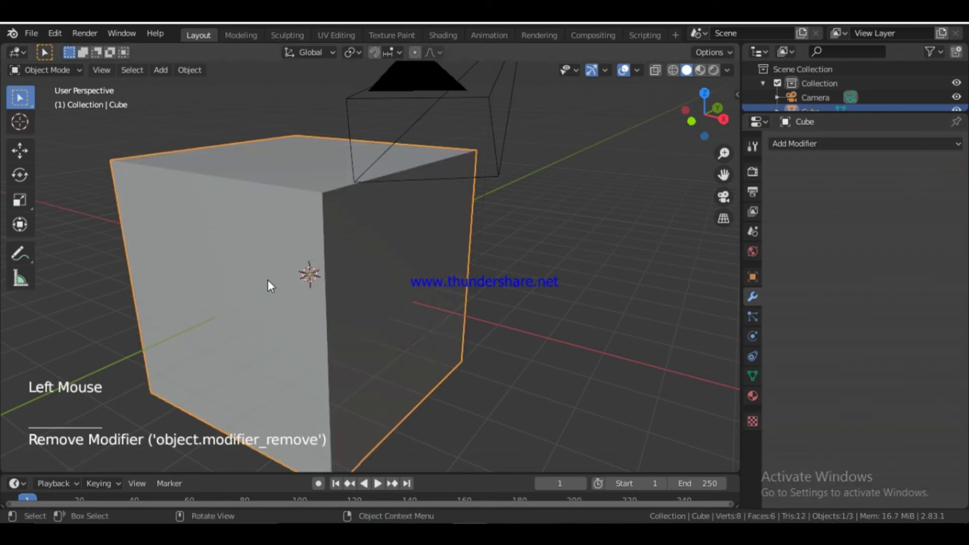
{"action": "key", "text": "Tab"}
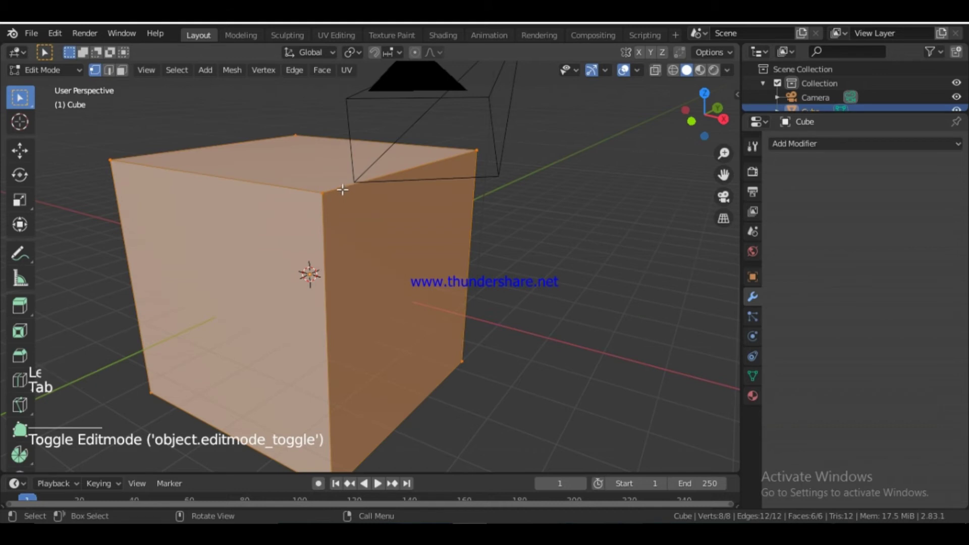
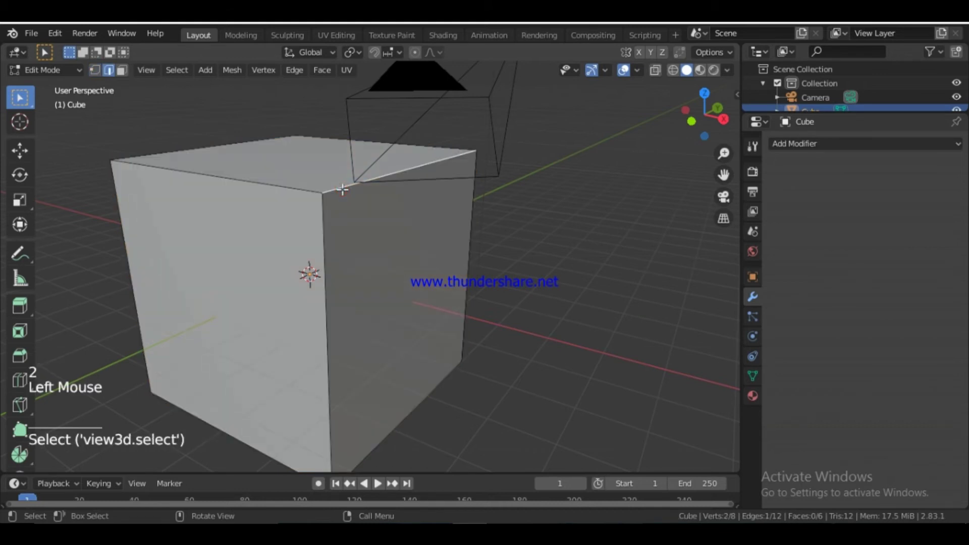
{"action": "key", "text": "ctrl+b"}
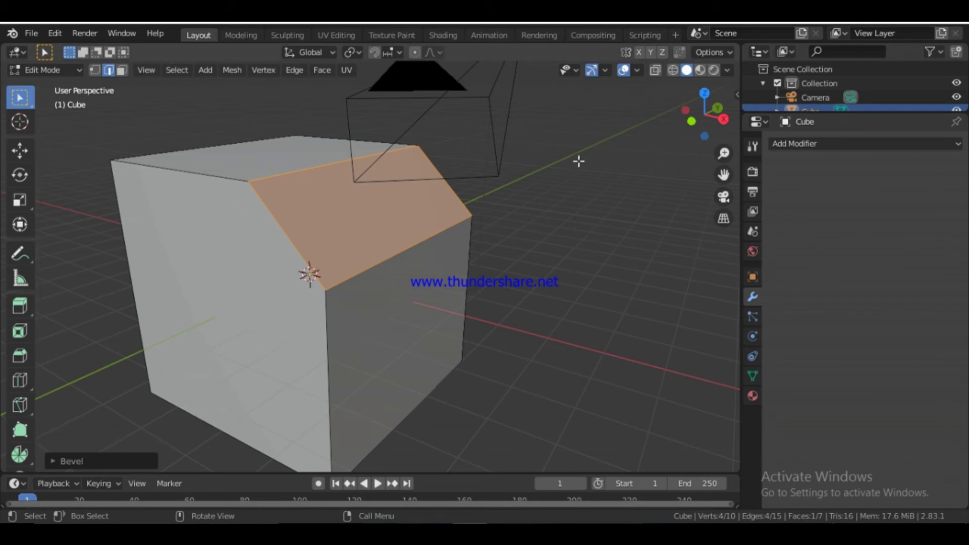
{"action": "key", "text": "ctrl+z"}
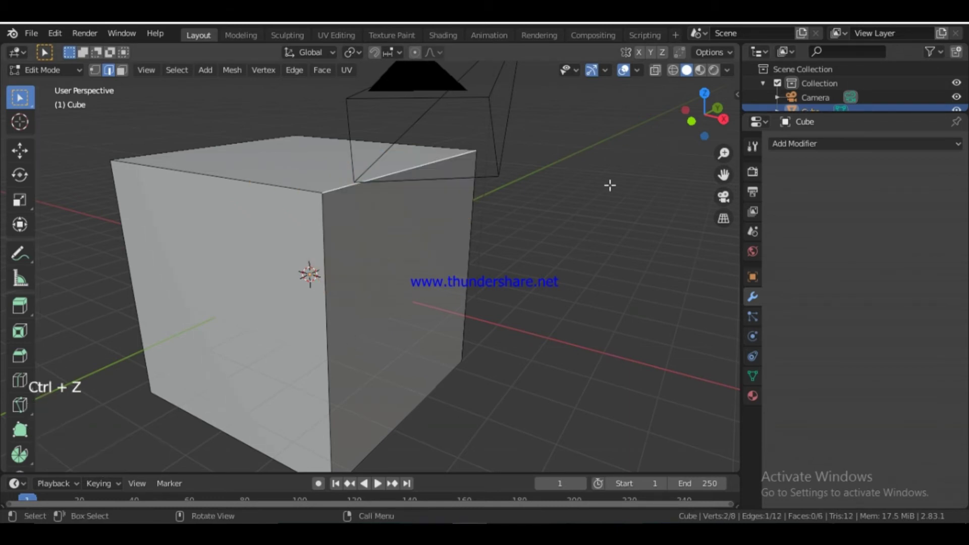
{"action": "key", "text": "Tab"}
{"action": "scroll", "scroll_direction": "down", "scroll_amount": 3}
Step: Duplicate the cube with Shift+D into Cube.001 overlapping the original
{"action": "left_click", "coordinate": [832, 153]}
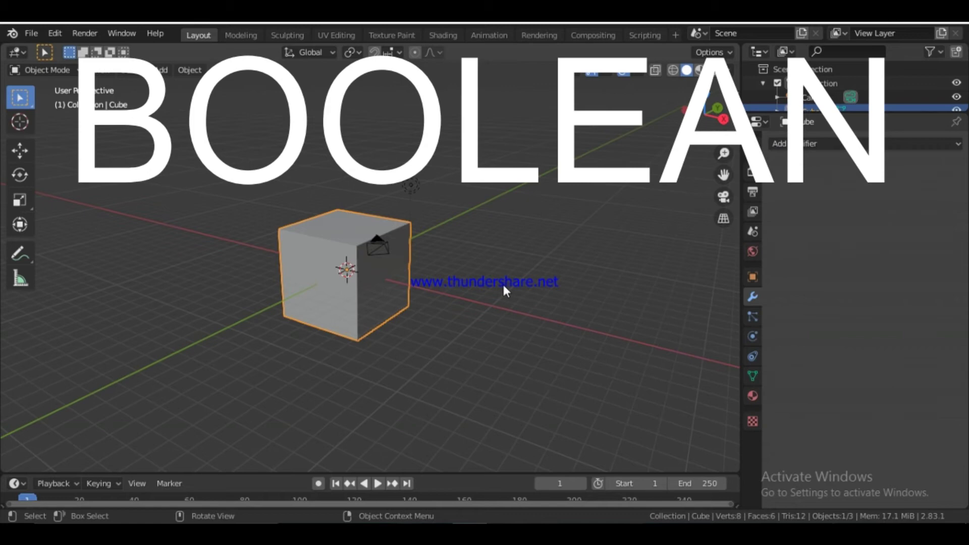
{"action": "scroll", "scroll_direction": "up", "scroll_amount": 3}
{"action": "scroll", "scroll_direction": "down", "scroll_amount": 3}
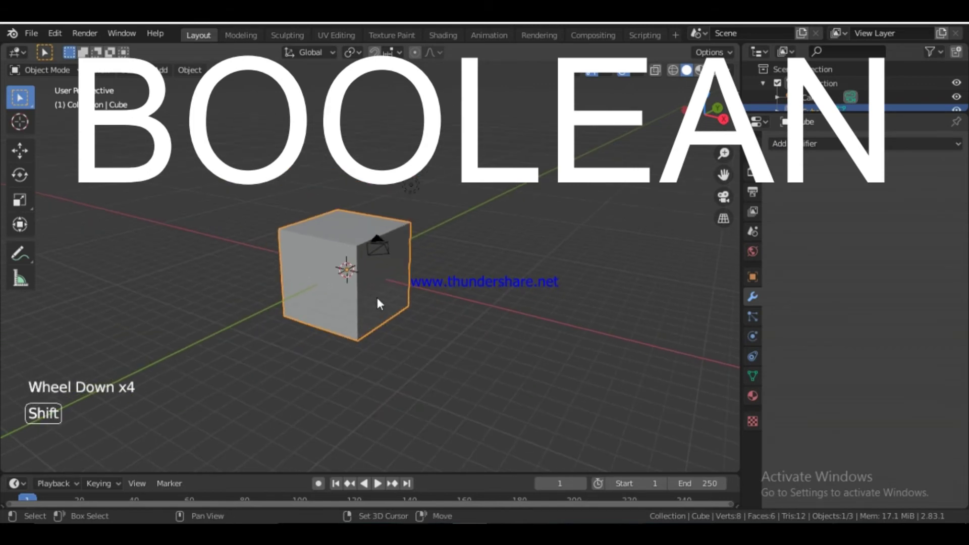
{"action": "key", "text": "shift+d"}
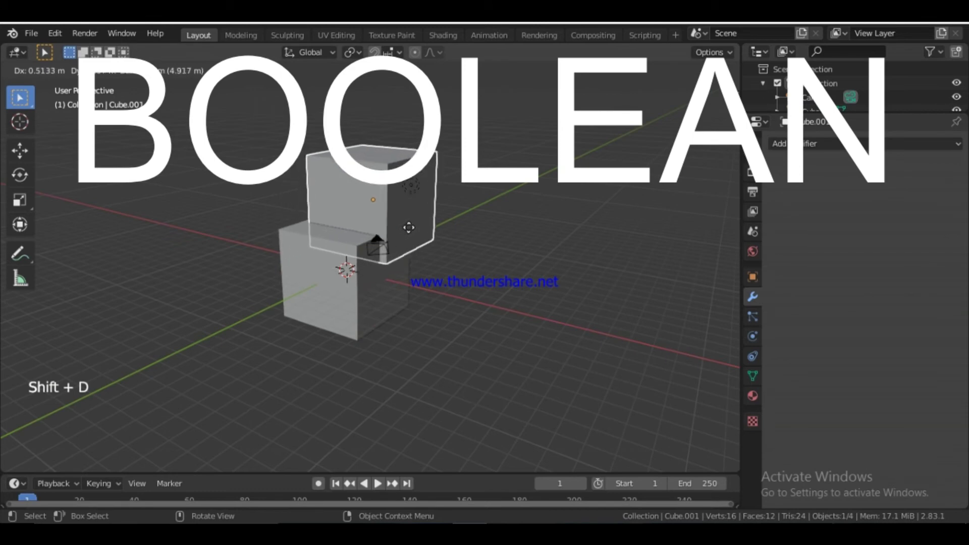
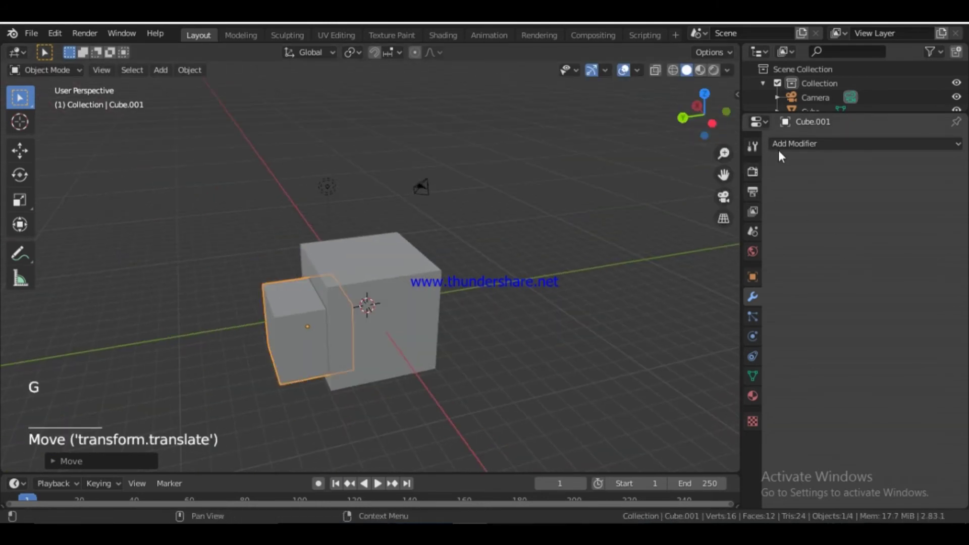
Step: Add then remove a Boolean on the small cube and select the large original cube instead
{"action": "left_click", "coordinate": [794, 154]}
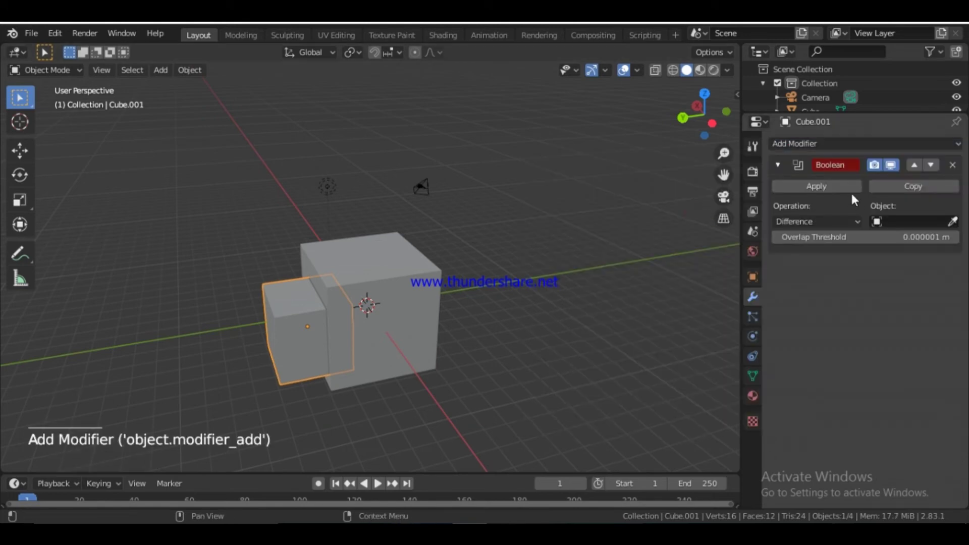
{"action": "left_click", "coordinate": [955, 170]}
{"action": "left_click", "coordinate": [409, 288]}
Step: Give the original cube a Boolean modifier kept on Difference, target object still empty
{"action": "left_click", "coordinate": [826, 153]}
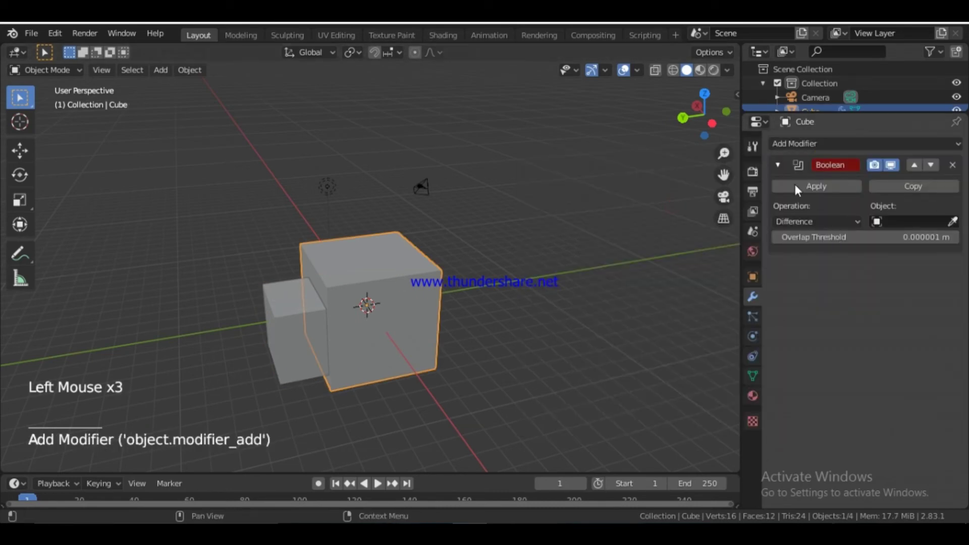
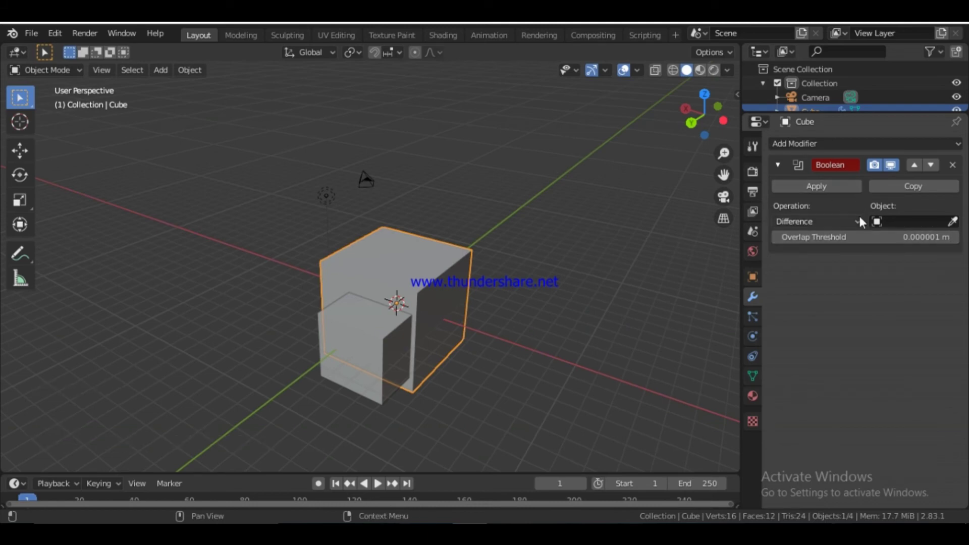
{"action": "left_click", "coordinate": [864, 223]}
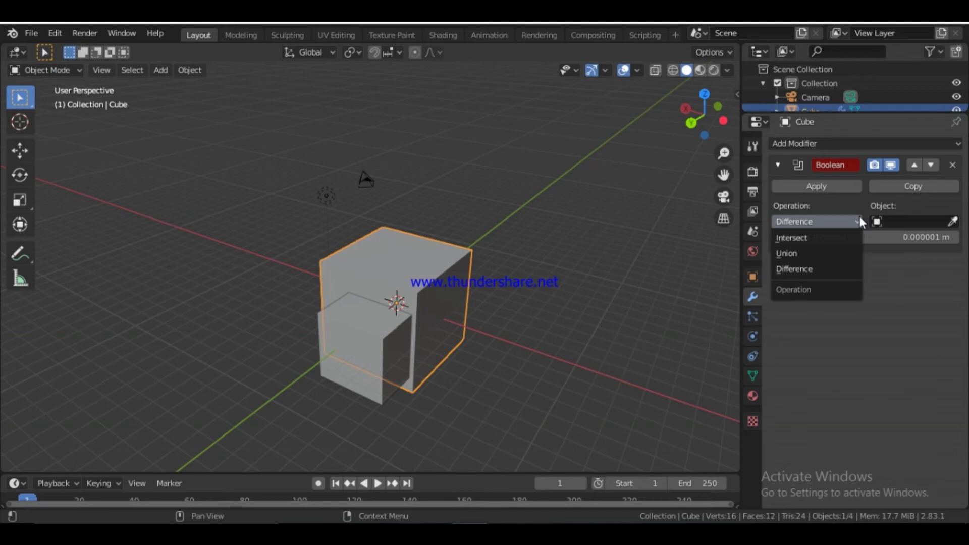
{"action": "left_click", "coordinate": [899, 223]}
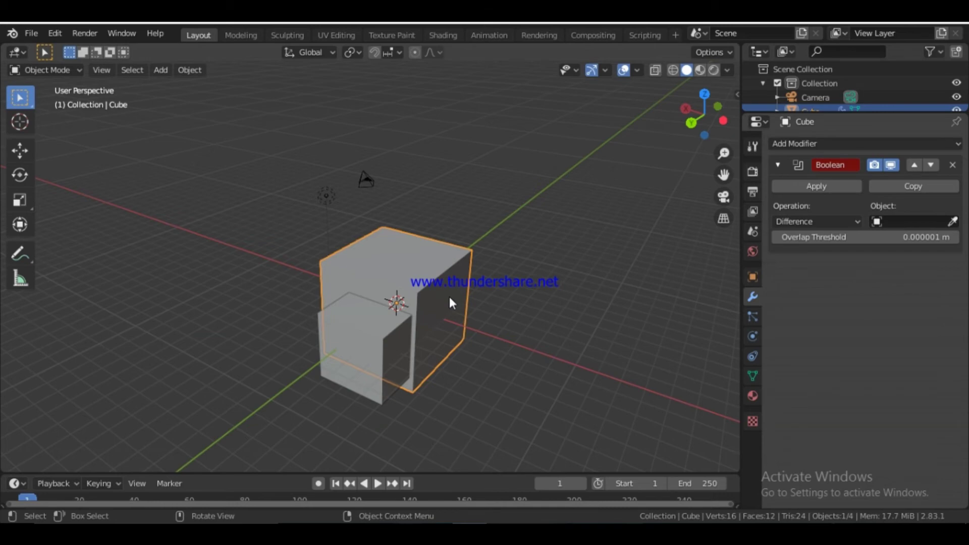
{"action": "left_click", "coordinate": [956, 225]}
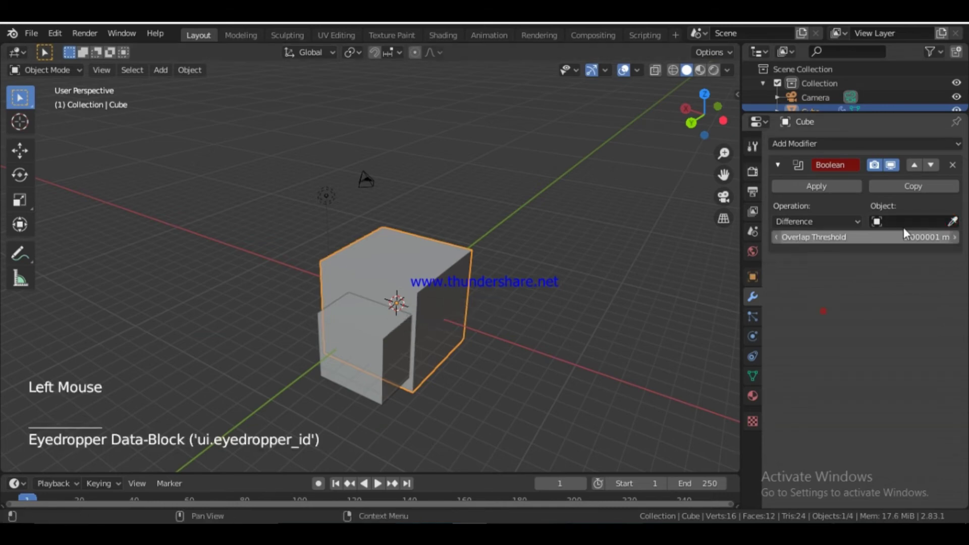
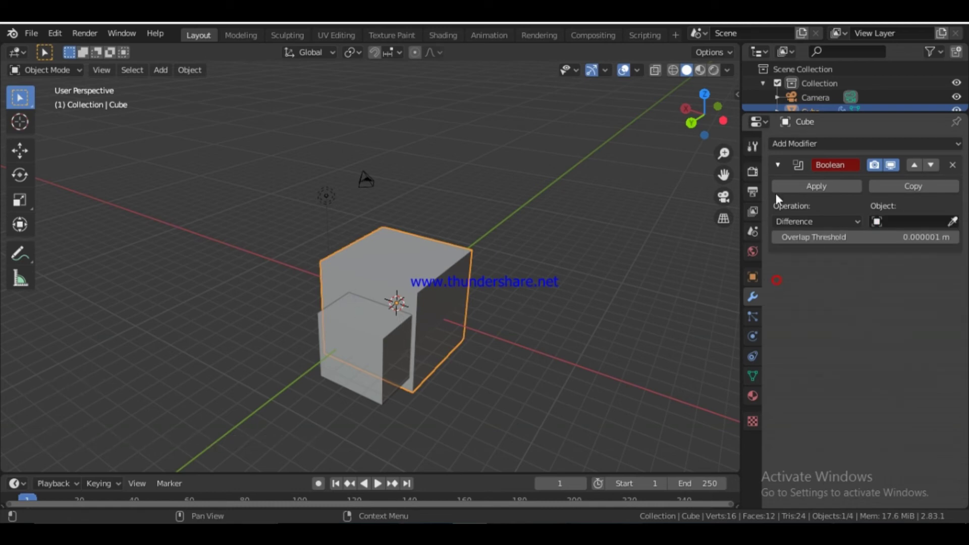
{"action": "scroll", "scroll_direction": "up", "scroll_amount": 3}
{"action": "scroll", "scroll_direction": "down", "scroll_amount": 3}
{"action": "scroll", "scroll_direction": "up", "scroll_amount": 3}
{"action": "scroll", "scroll_direction": "down", "scroll_amount": 3}
{"action": "scroll", "scroll_direction": "up", "scroll_amount": 3}
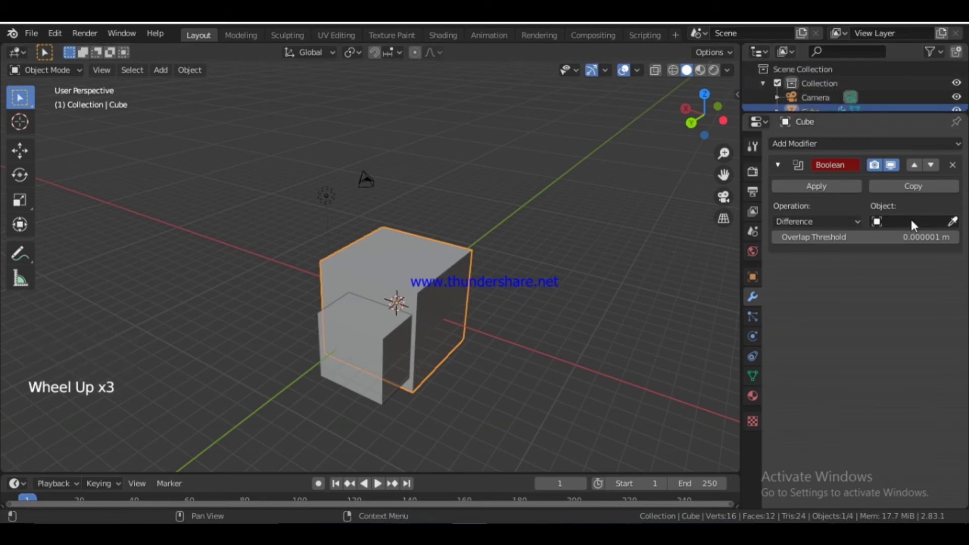
Step: Set Cube.001 as the Difference Boolean's cutter, notching the cube's corner
{"action": "key", "text": "w"}
{"action": "left_click", "coordinate": [958, 228]}
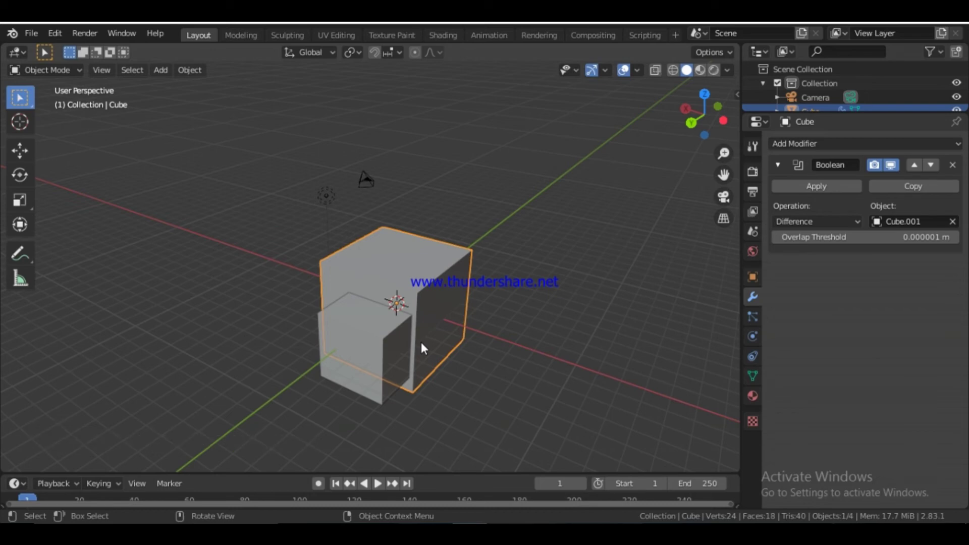
{"action": "left_click", "coordinate": [369, 360]}
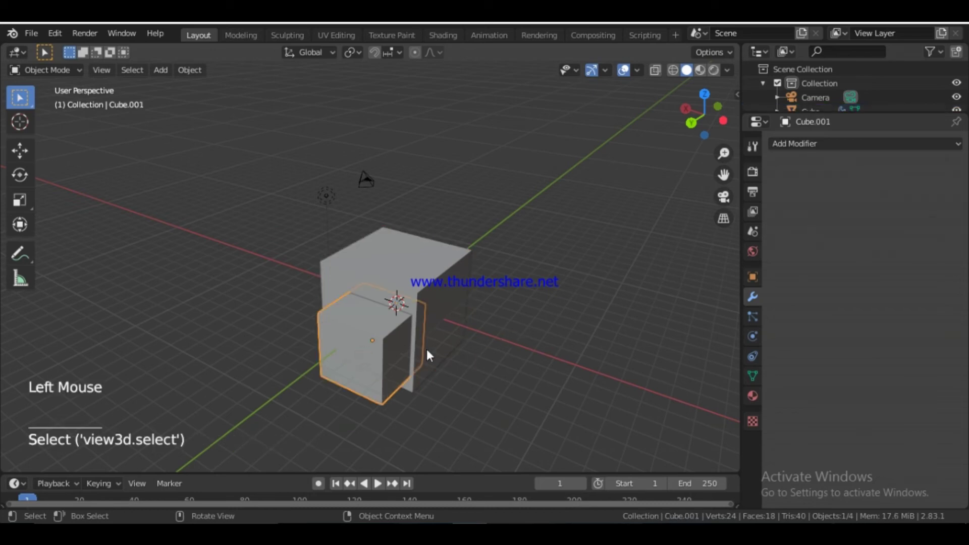
{"action": "left_click", "coordinate": [418, 273]}
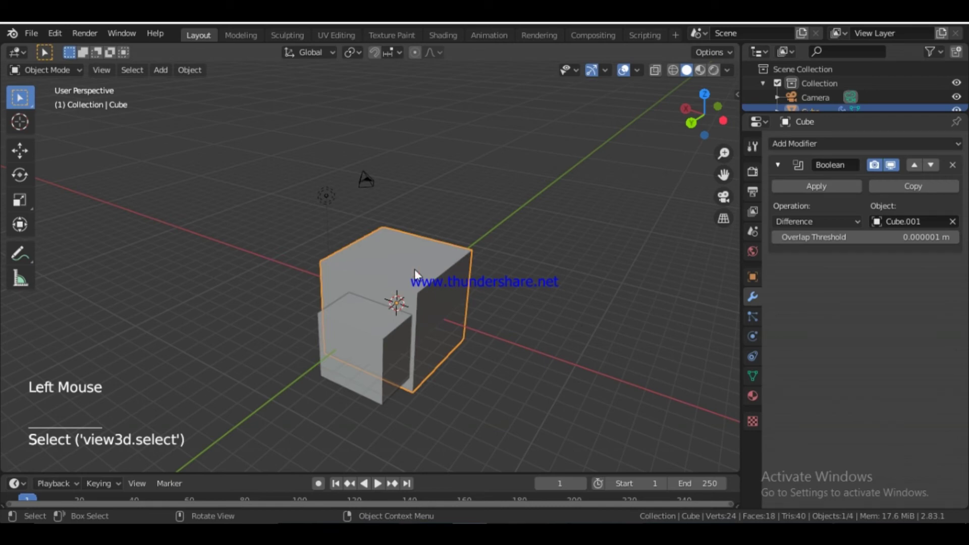
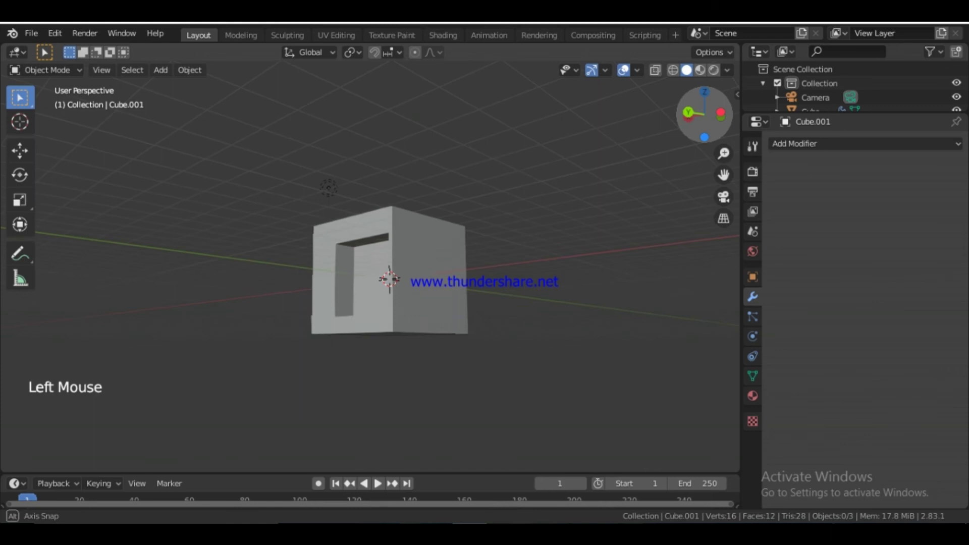
Step: Reposition Cube.001 to reshape the cut and hide the cutter object
{"action": "scroll", "scroll_direction": "up", "scroll_amount": 3}
{"action": "scroll", "scroll_direction": "down", "scroll_amount": 3}
{"action": "left_click", "coordinate": [696, 109]}
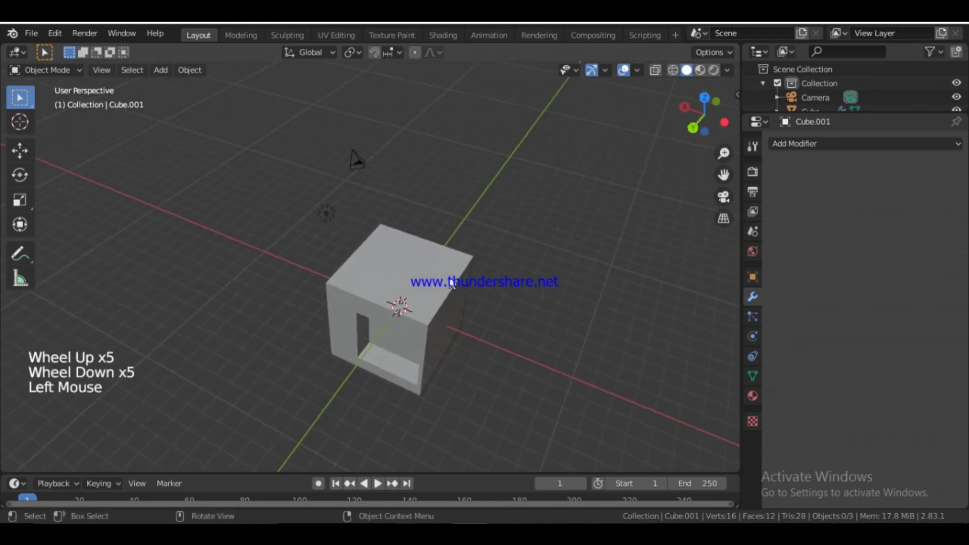
{"action": "left_click", "coordinate": [447, 279]}
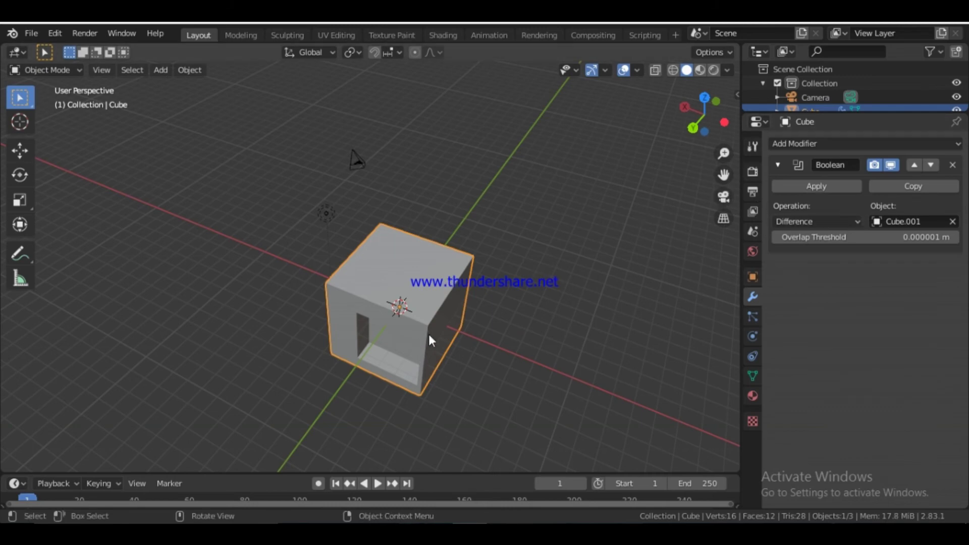
{"action": "key", "text": "alt+h"}
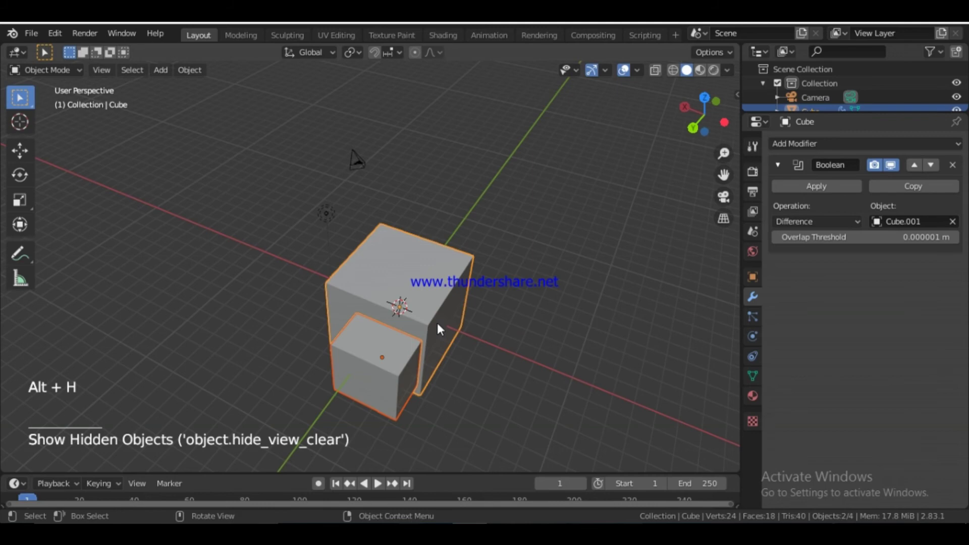
Step: Confirm Cube.001's position, hide it, and set the Boolean operation to Intersect
{"action": "key", "text": "a"}
{"action": "key", "text": "a"}
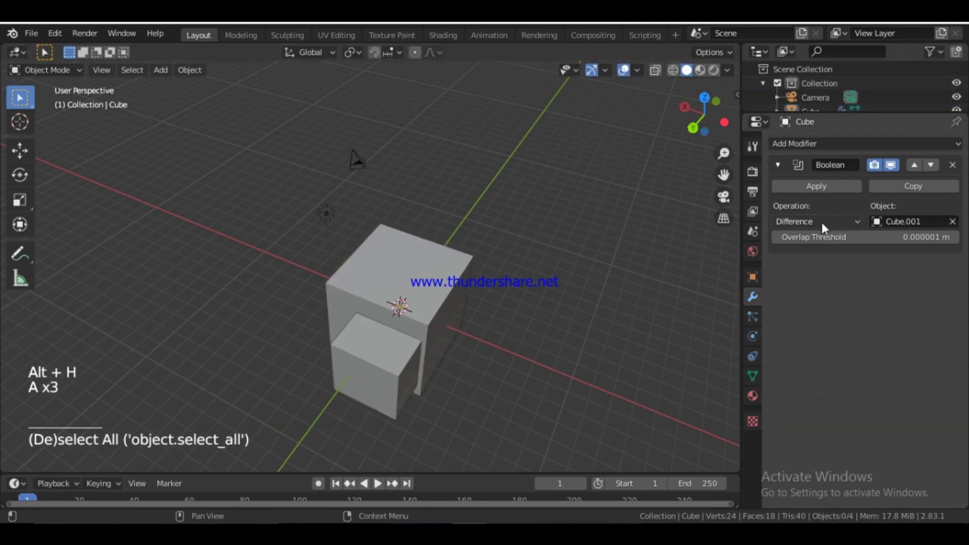
{"action": "left_click", "coordinate": [827, 226]}
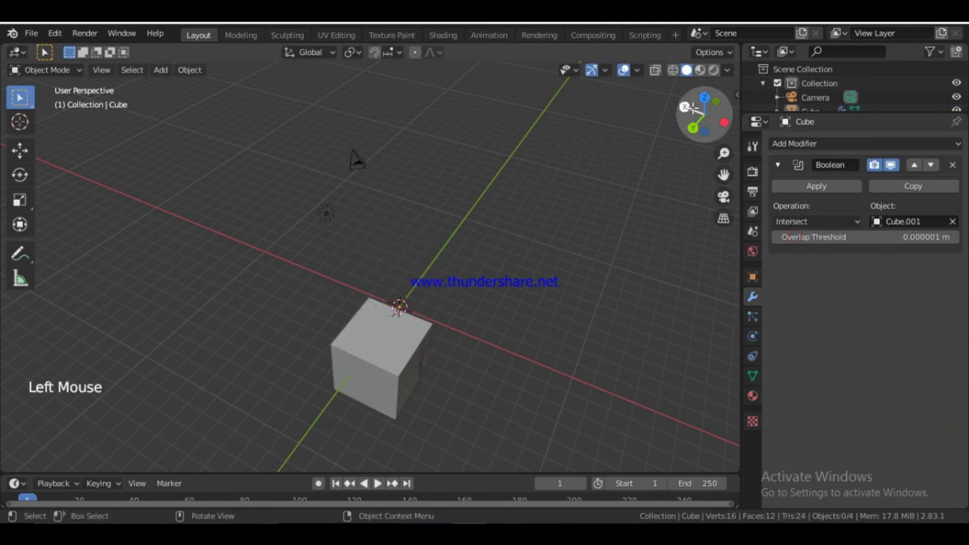
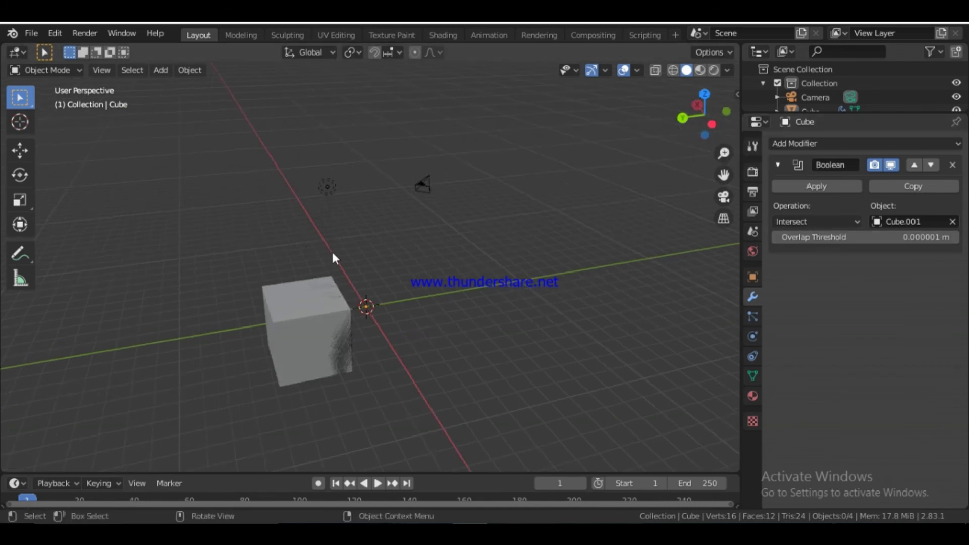
Step: Set the Boolean operation to Union and select the merged cube in the viewport
{"action": "left_click", "coordinate": [808, 232]}
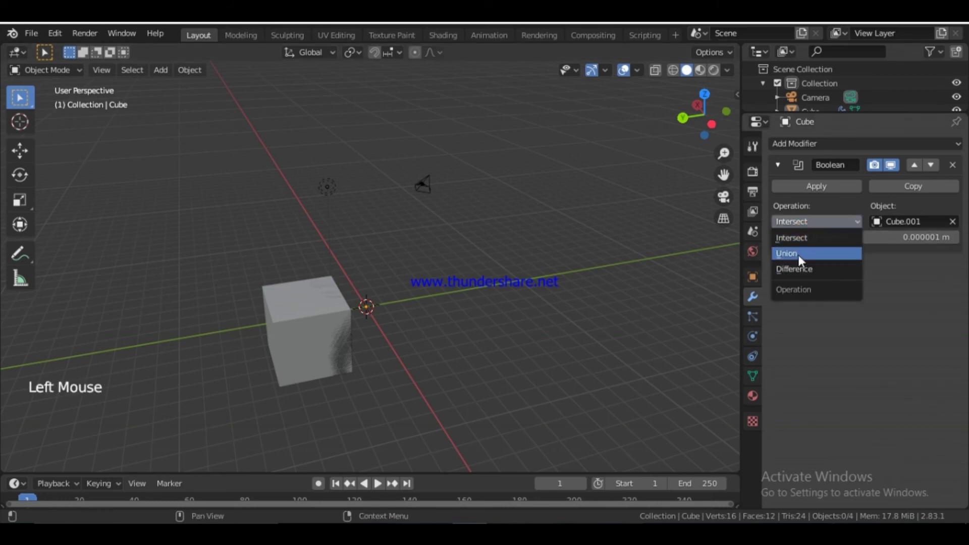
{"action": "left_click", "coordinate": [281, 345]}
{"action": "left_click", "coordinate": [408, 318]}
{"action": "left_click", "coordinate": [311, 315]}
{"action": "left_click", "coordinate": [404, 318]}
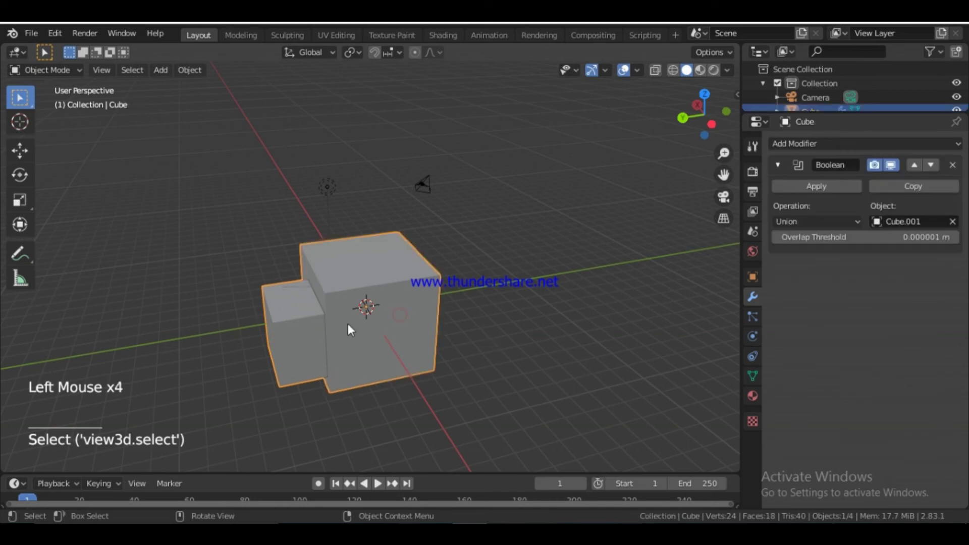
{"action": "left_click", "coordinate": [322, 339]}
{"action": "left_click", "coordinate": [399, 328]}
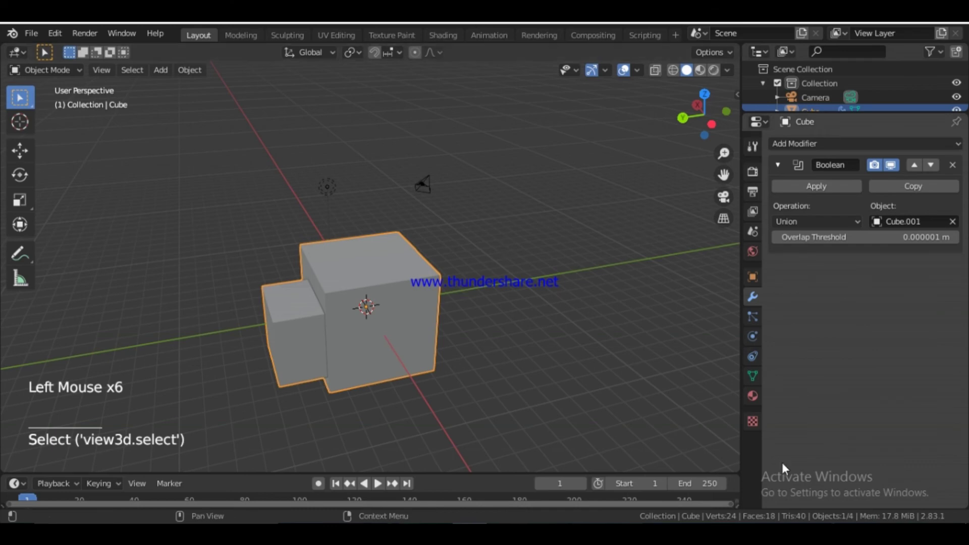
Step: Inspect the merged shape, toggling Edit Mode, then apply the Union Boolean permanently
{"action": "key", "text": "a"}
{"action": "key", "text": "a"}
{"action": "left_click", "coordinate": [797, 197]}
{"action": "left_click", "coordinate": [395, 340]}
{"action": "left_click", "coordinate": [307, 333]}
{"action": "left_click", "coordinate": [363, 300]}
{"action": "left_click", "coordinate": [364, 299]}
{"action": "left_click", "coordinate": [289, 309]}
{"action": "key", "text": "Tab"}
{"action": "key", "text": "Tab"}
{"action": "left_click", "coordinate": [369, 334]}
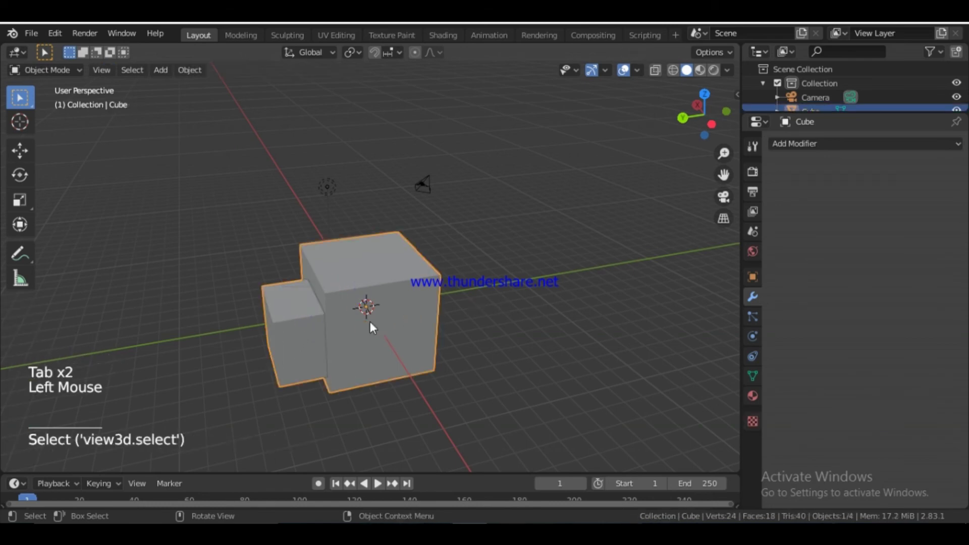
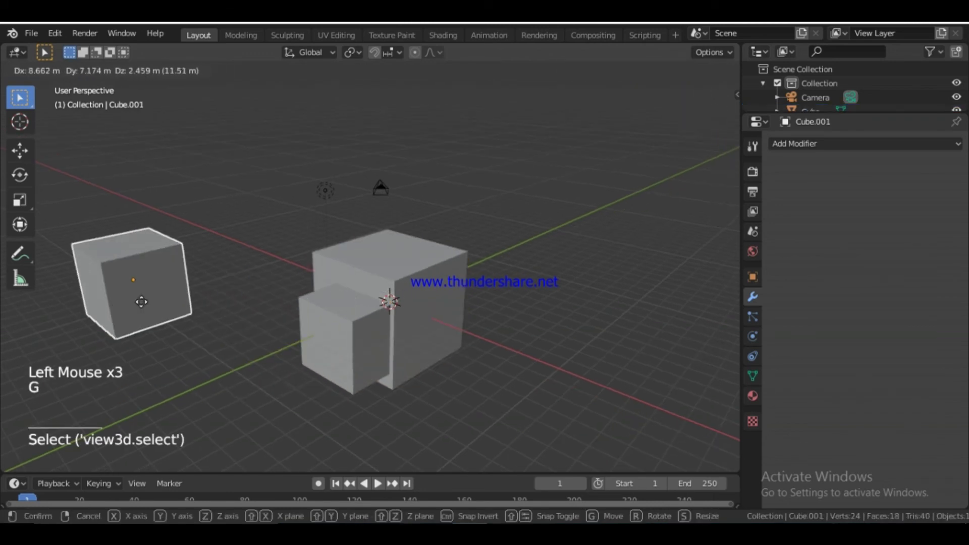
Step: Move Cube.001 to the left of the cube, select both objects and begin undoing
{"action": "key", "text": "g"}
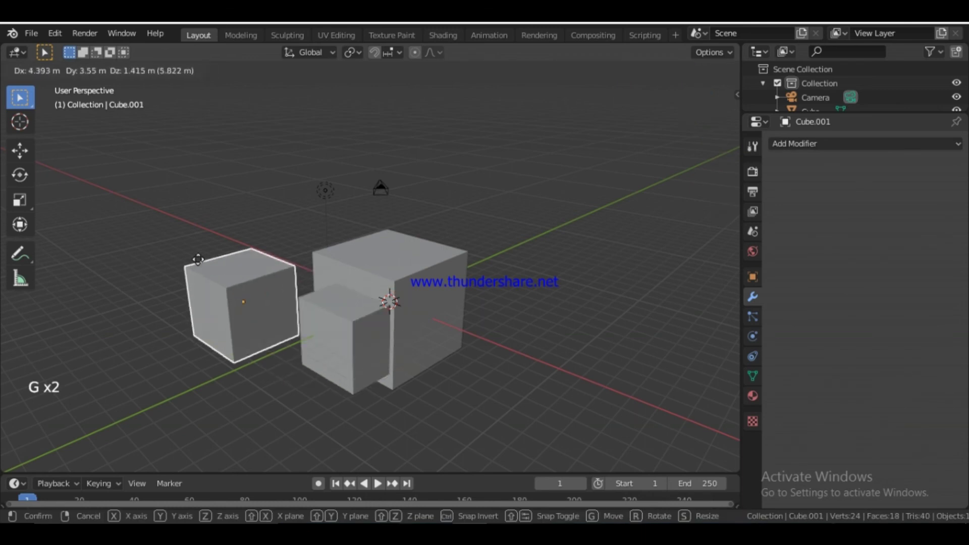
{"action": "left_click", "coordinate": [344, 305]}
{"action": "left_click", "coordinate": [396, 296]}
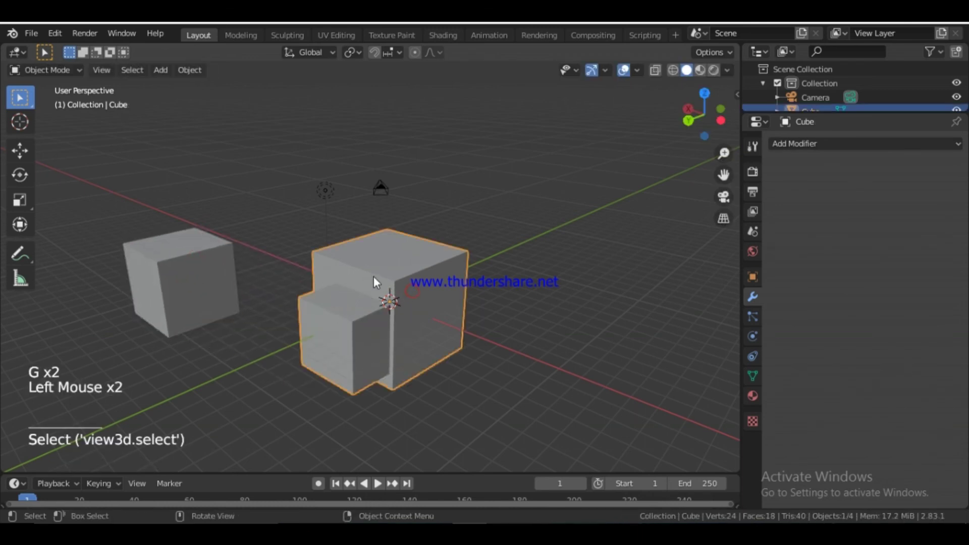
{"action": "left_click", "coordinate": [241, 271]}
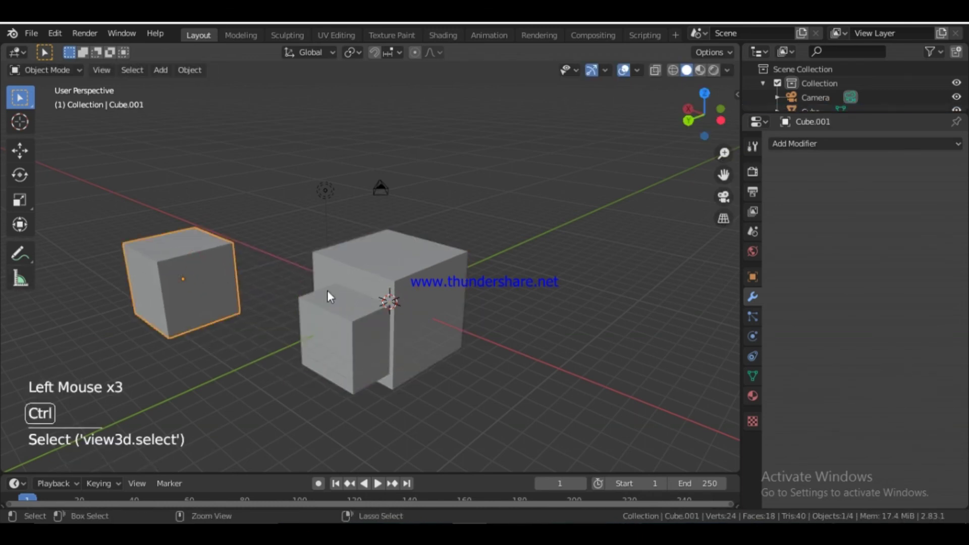
{"action": "key", "text": "ctrl+z"}
{"action": "key", "text": "ctrl+z"}
{"action": "left_click", "coordinate": [193, 301]}
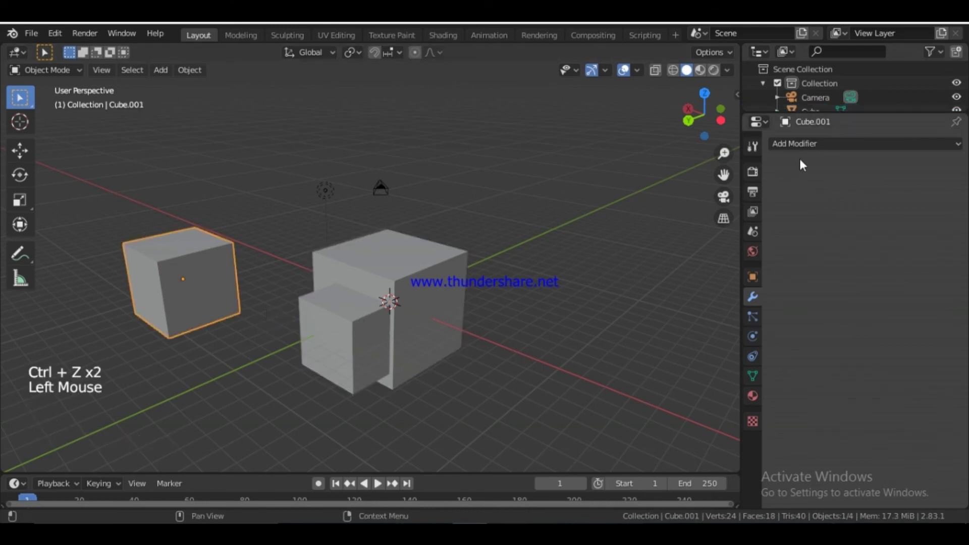
{"action": "left_click", "coordinate": [360, 324]}
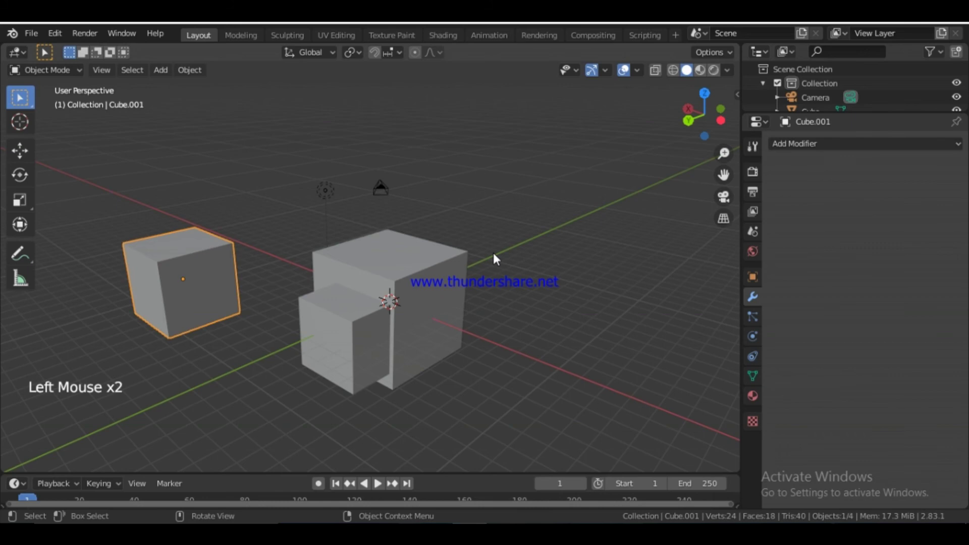
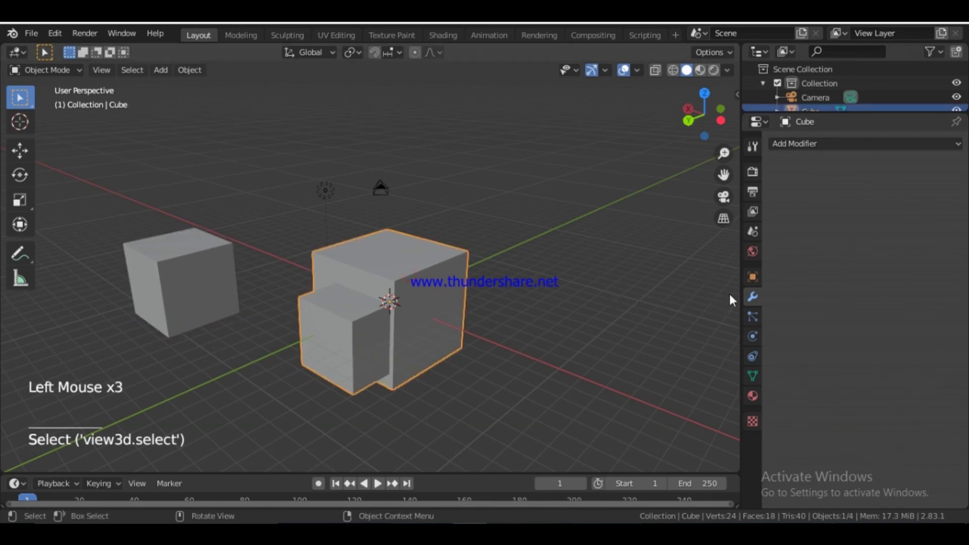
Step: Undo repeatedly until the cube again carries an unapplied Union Boolean with Cube.001
{"action": "key", "text": "ctrl+z"}
{"action": "key", "text": "ctrl+z"}
{"action": "key", "text": "ctrl+z"}
{"action": "key", "text": "ctrl+z"}
{"action": "key", "text": "ctrl+z"}
{"action": "key", "text": "ctrl+z"}
{"action": "key", "text": "ctrl+z"}
{"action": "key", "text": "ctrl+z"}
{"action": "key", "text": "ctrl+z"}
{"action": "key", "text": "ctrl+z"}
{"action": "key", "text": "ctrl+z"}
{"action": "key", "text": "ctrl+z"}
{"action": "key", "text": "ctrl+z"}
Step: Set the Boolean to Difference, move Cube.001 into the cube's centre and hide it to reveal the square recess
{"action": "left_click", "coordinate": [790, 233]}
{"action": "left_click", "coordinate": [790, 227]}
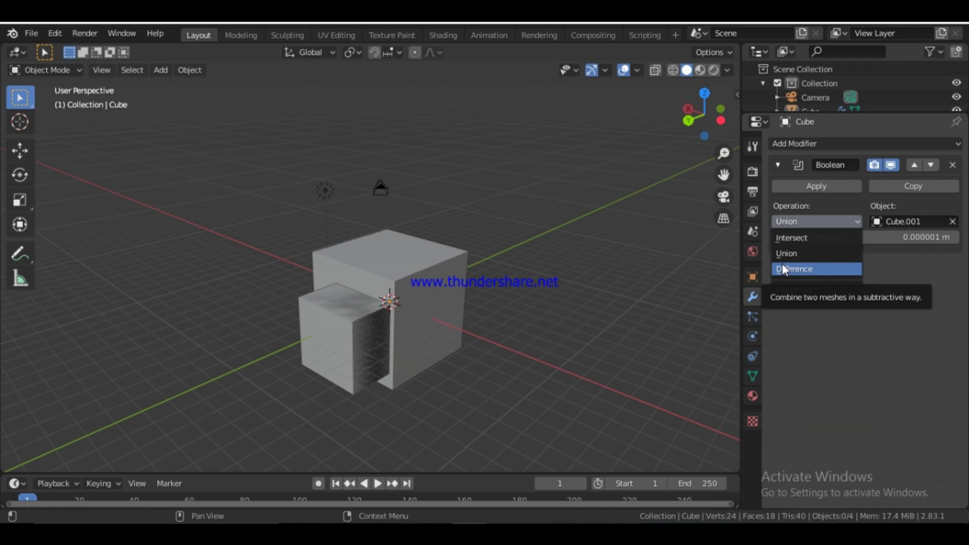
{"action": "left_click", "coordinate": [349, 343]}
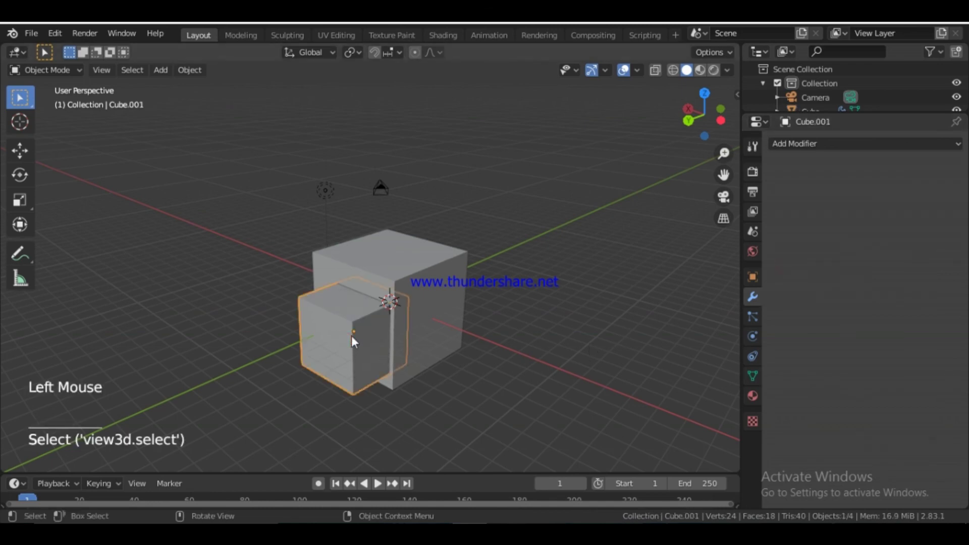
{"action": "key", "text": "g"}
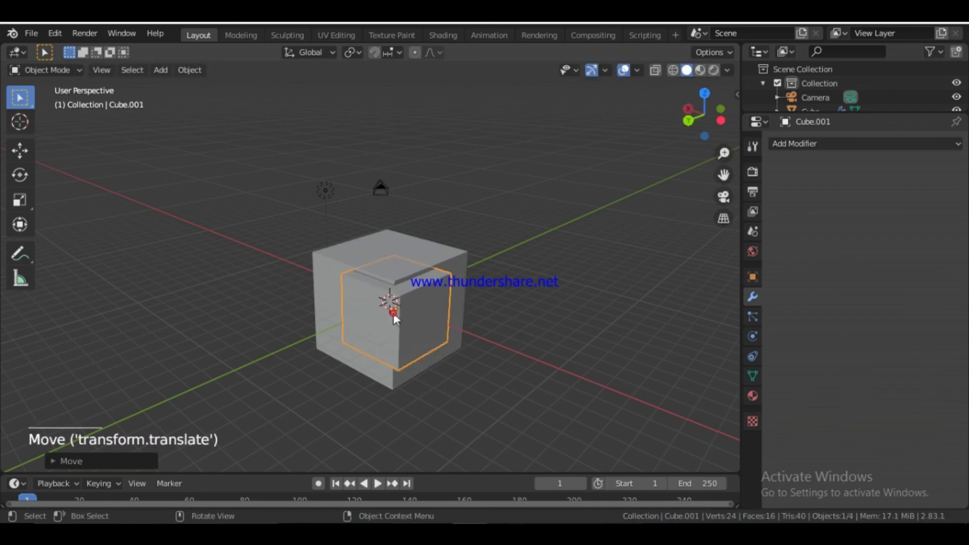
{"action": "key", "text": "h"}
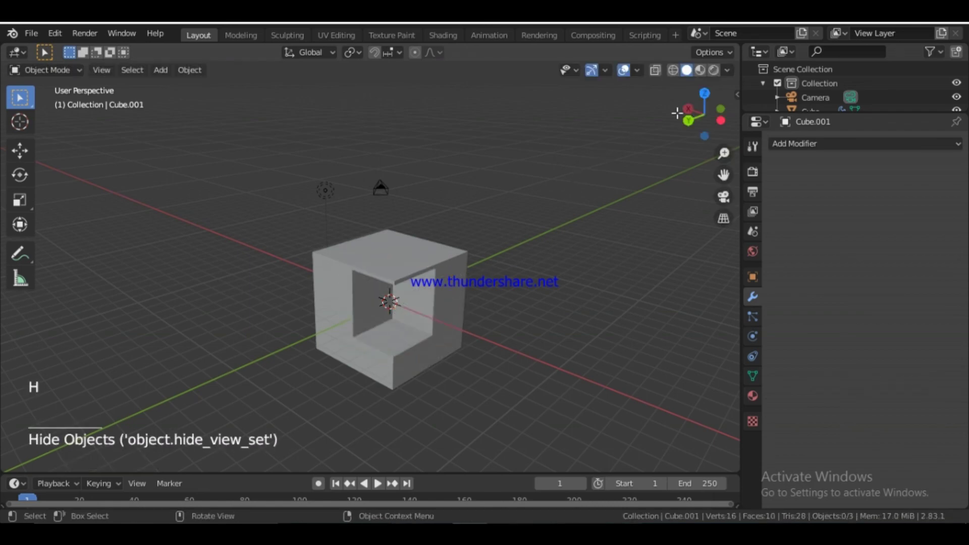
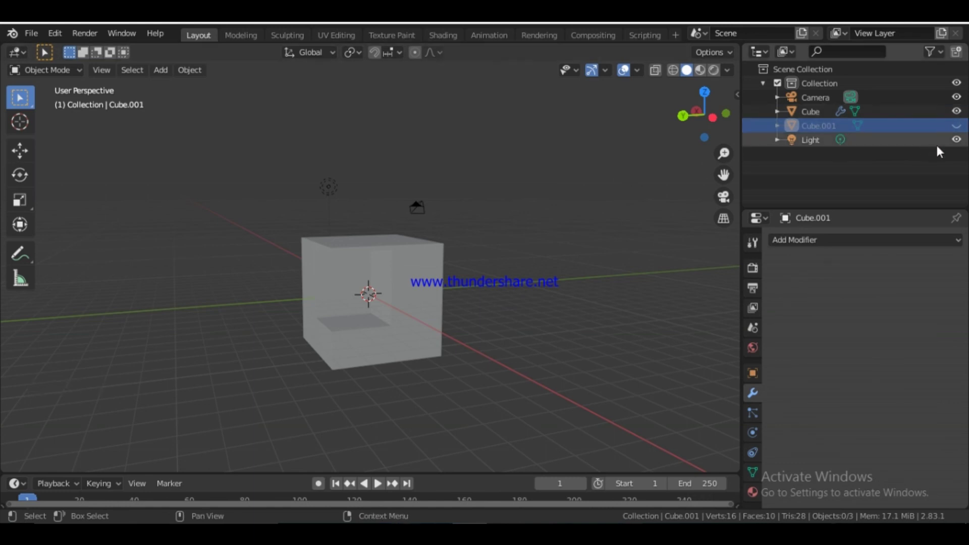
Step: Unhide and delete Cube.001, then select the remaining plain cube and view its Modifier Properties
{"action": "left_click", "coordinate": [958, 125]}
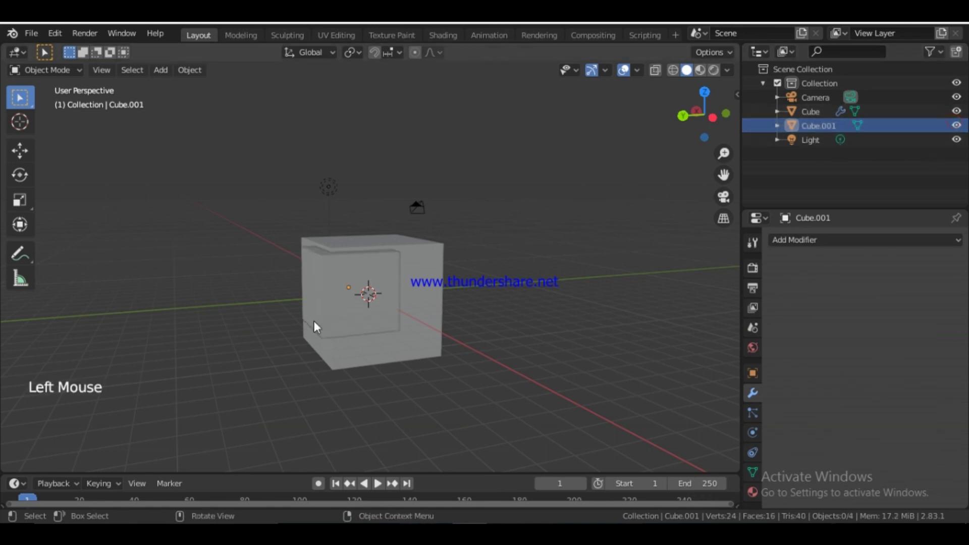
{"action": "left_click", "coordinate": [356, 306]}
{"action": "key", "text": "x"}
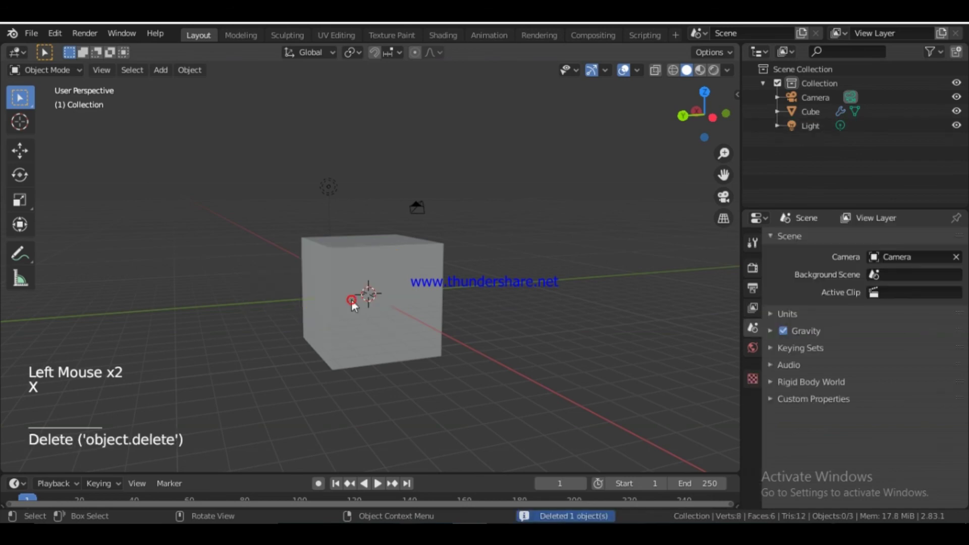
{"action": "left_click", "coordinate": [404, 304]}
{"action": "left_click", "coordinate": [955, 267]}
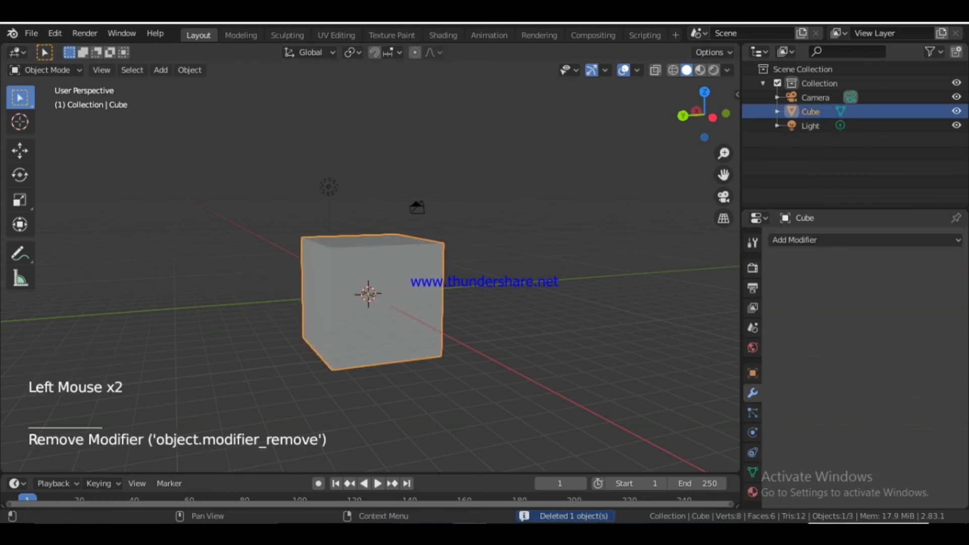
{"action": "left_click", "coordinate": [778, 248]}
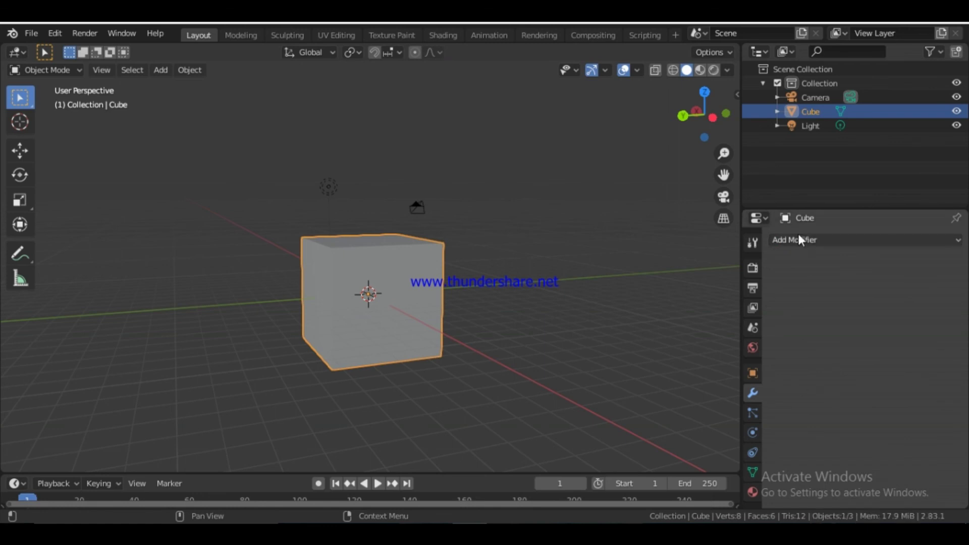
Step: Open the Add Modifier list for the plain cube
{"action": "left_click", "coordinate": [804, 238]}
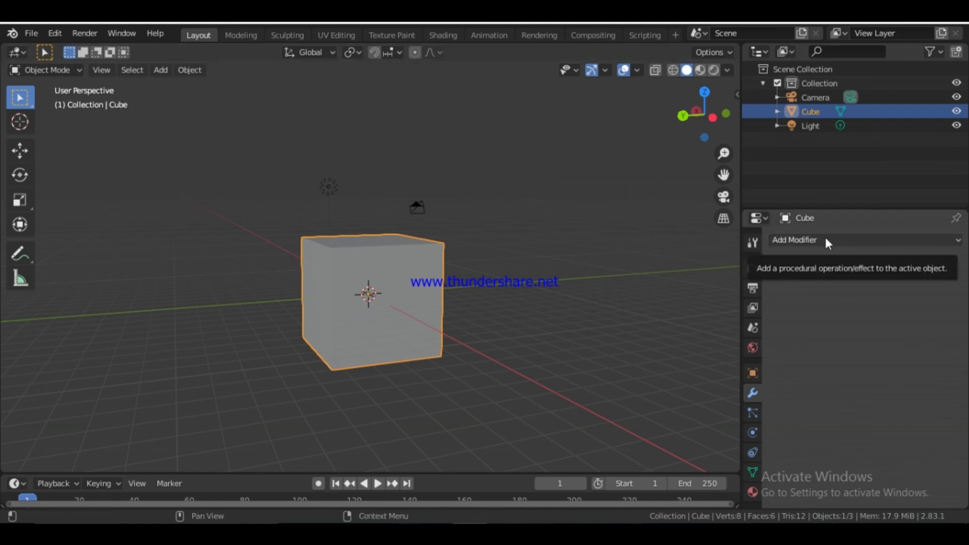
{"action": "left_click", "coordinate": [830, 241]}
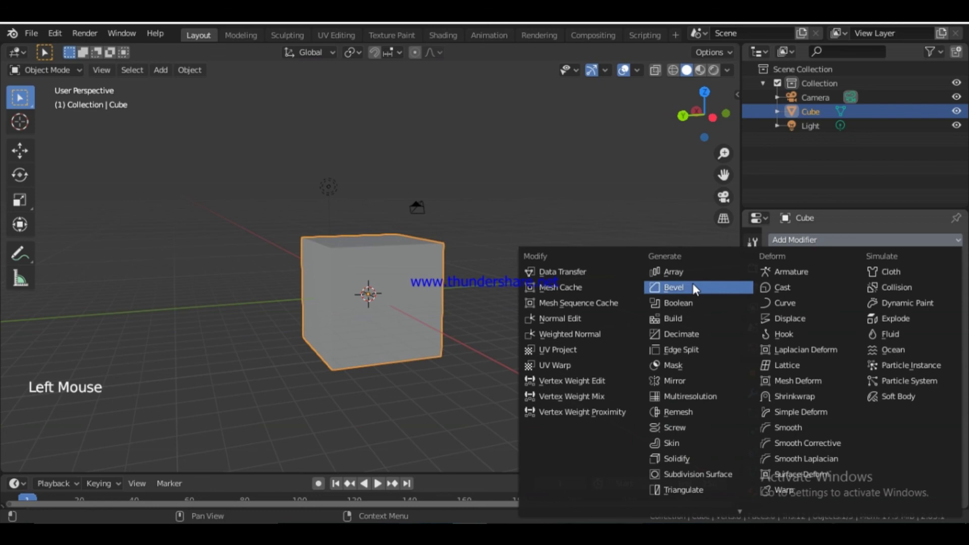